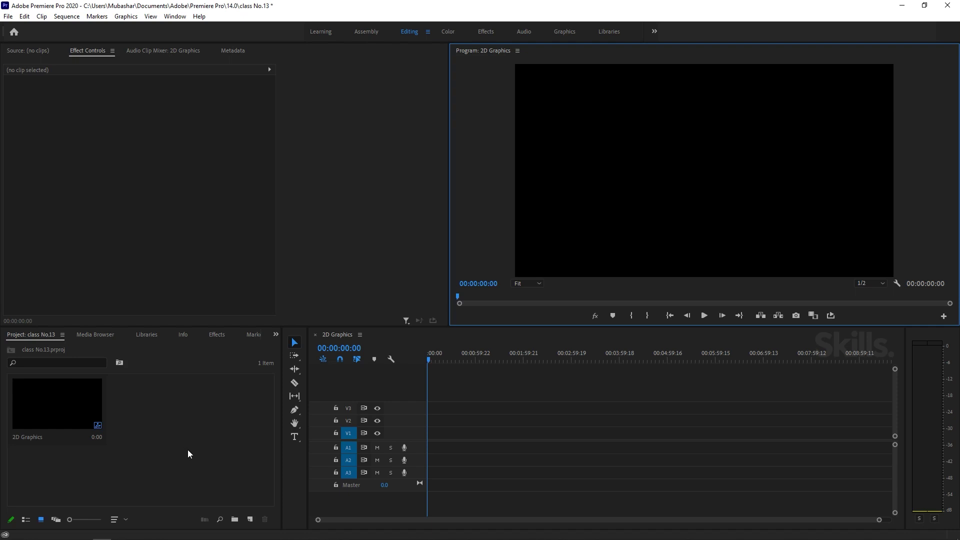
Browse the new-item options (titles, color mattes) and dismiss them without creating anything
{"action": "left_click", "coordinate": [250, 520]}
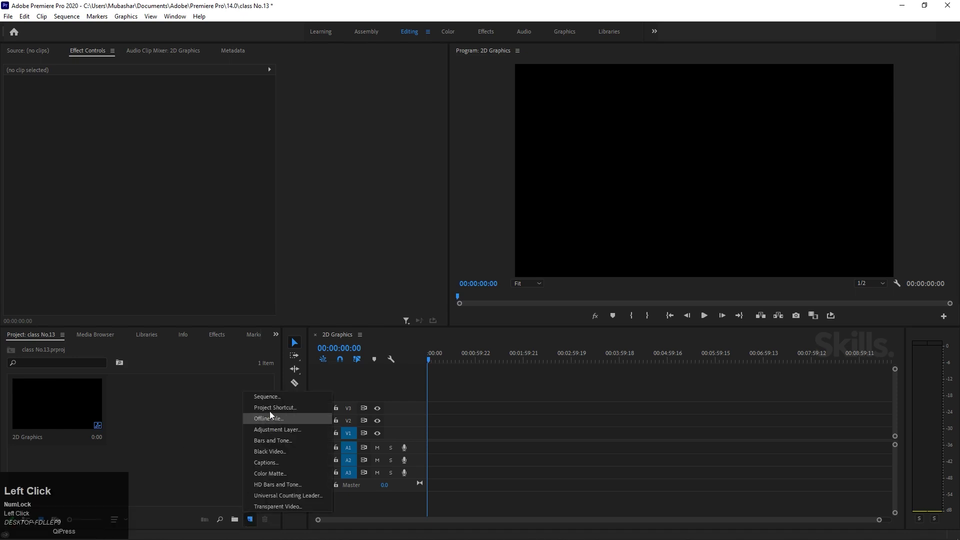
{"action": "left_click", "coordinate": [273, 463]}
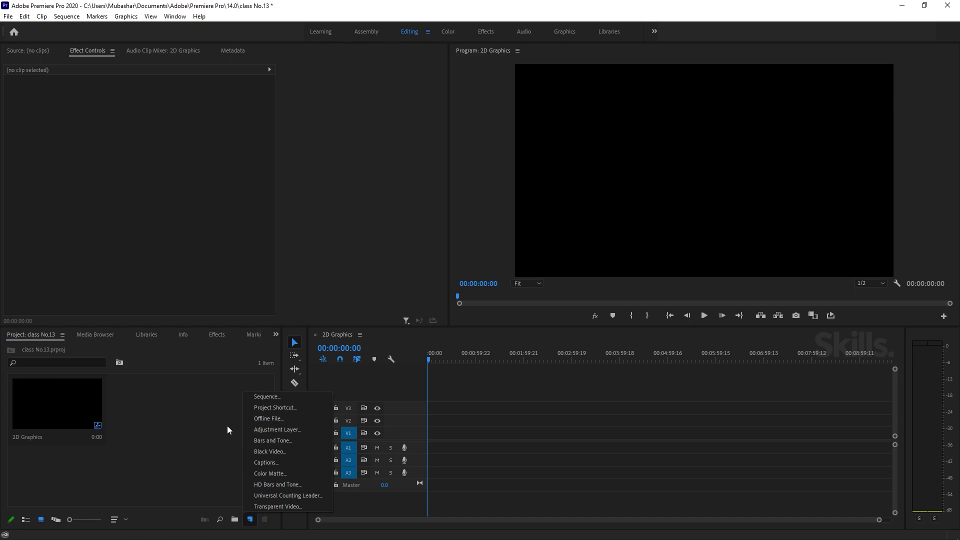
{"action": "left_click", "coordinate": [204, 418]}
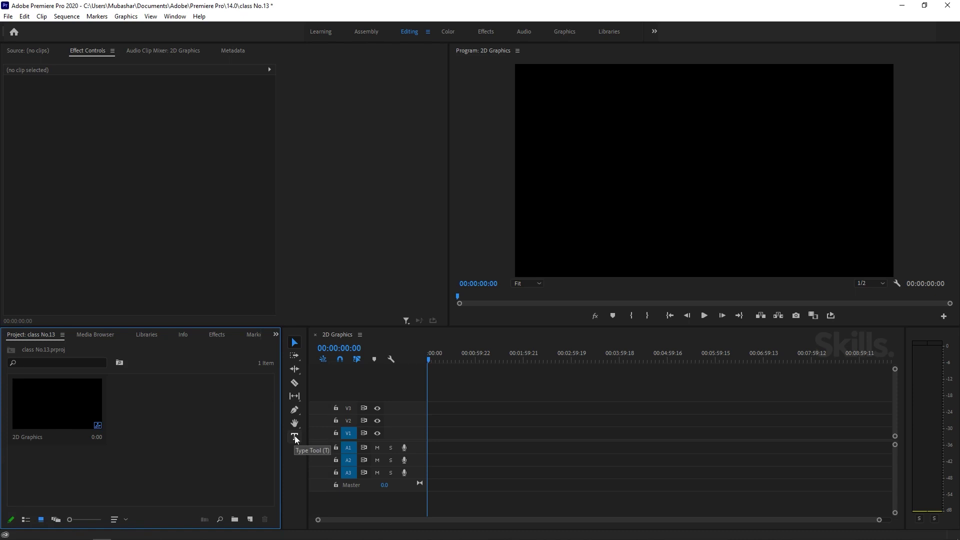
Reveal the Rectangle and Ellipse shape tools hidden under the Pen tool
{"action": "left_click_drag", "start_coordinate": [302, 418], "coordinate": [331, 427]}
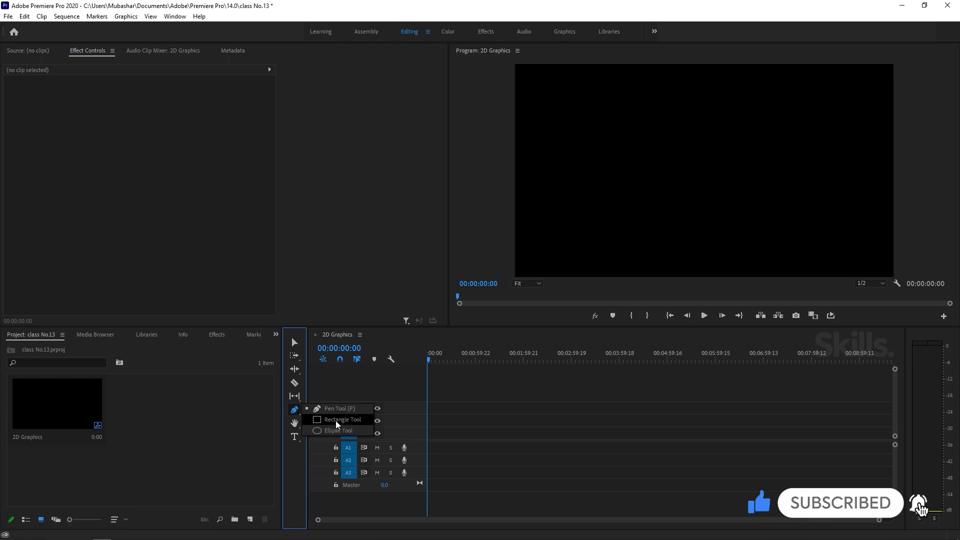
{"action": "left_click", "coordinate": [232, 421]}
{"action": "left_click", "coordinate": [261, 402]}
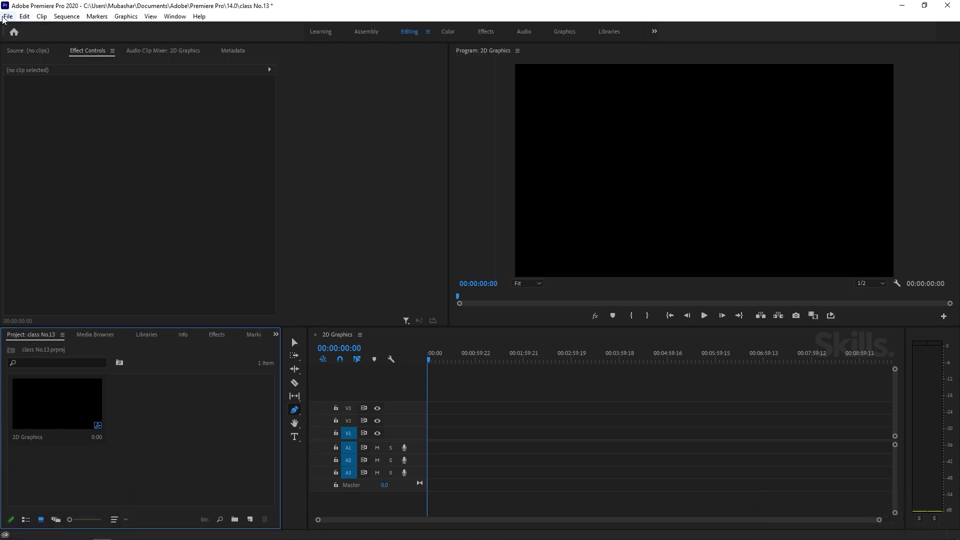
Show the File > New item list, then dismiss it without creating anything
{"action": "left_click", "coordinate": [5, 20]}
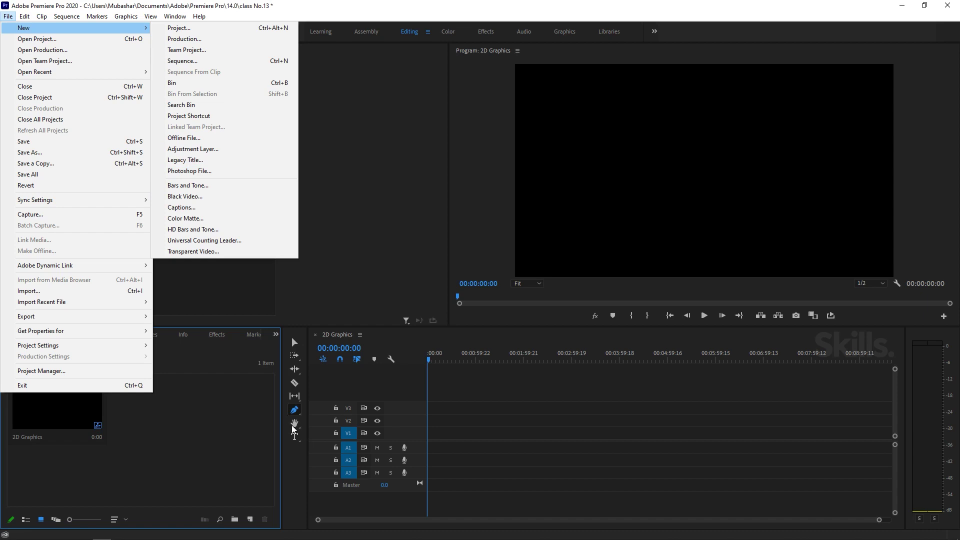
{"action": "left_click", "coordinate": [233, 425]}
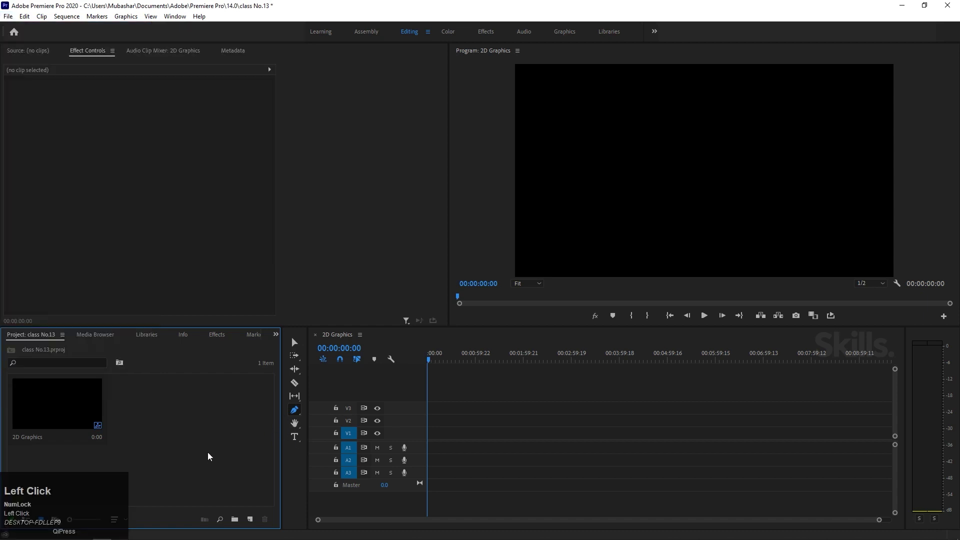
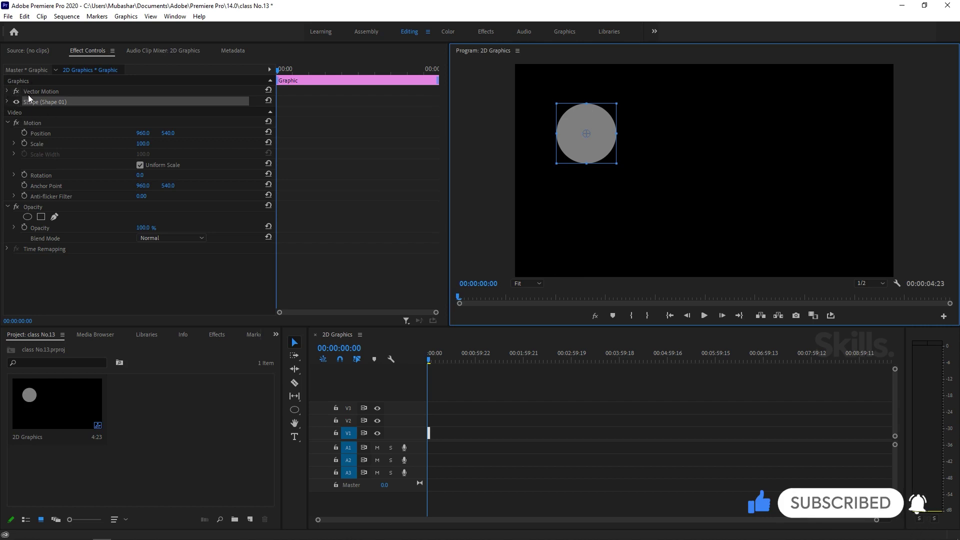
{"action": "left_click", "coordinate": [9, 97]}
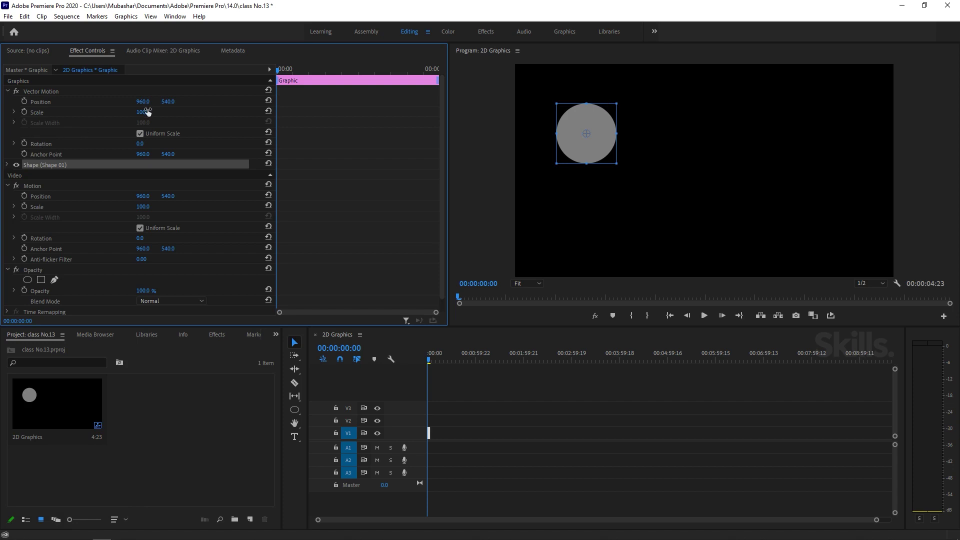
{"action": "left_click_drag", "start_coordinate": [139, 107], "coordinate": [269, 106]}
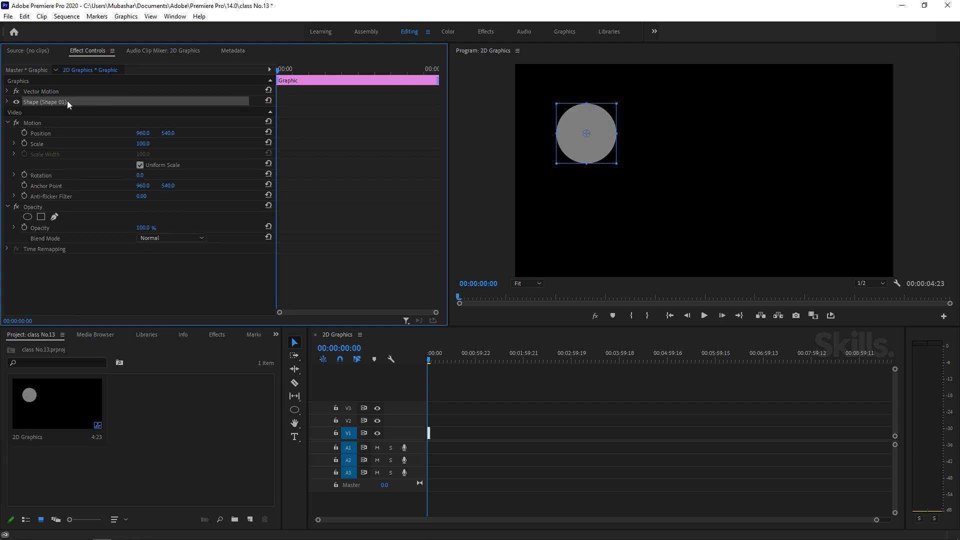
{"action": "left_click", "coordinate": [9, 105]}
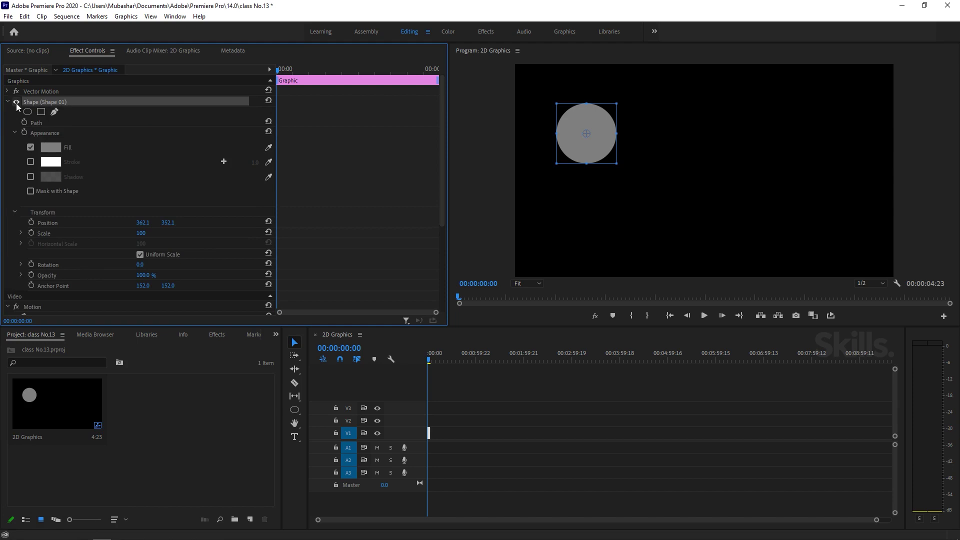
{"action": "left_click", "coordinate": [11, 103]}
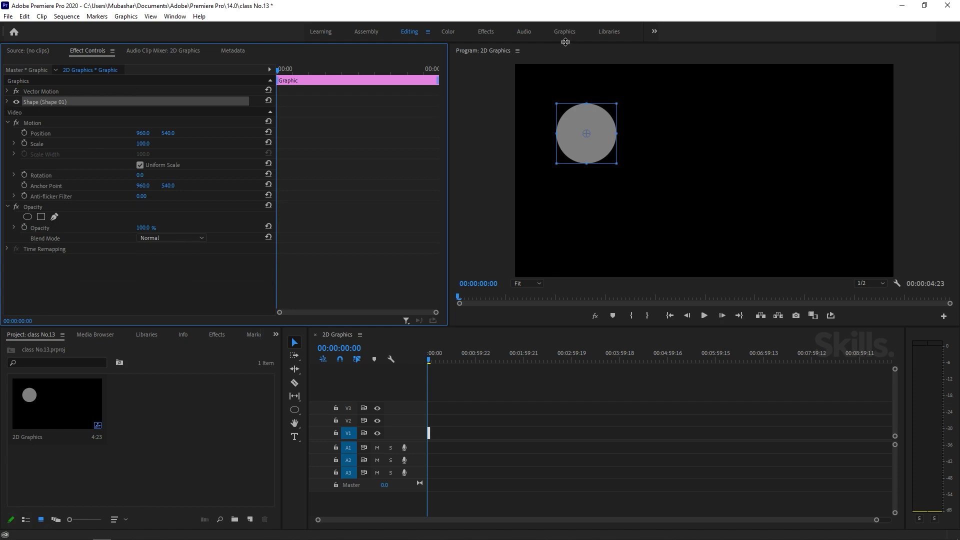
{"action": "left_click", "coordinate": [182, 22]}
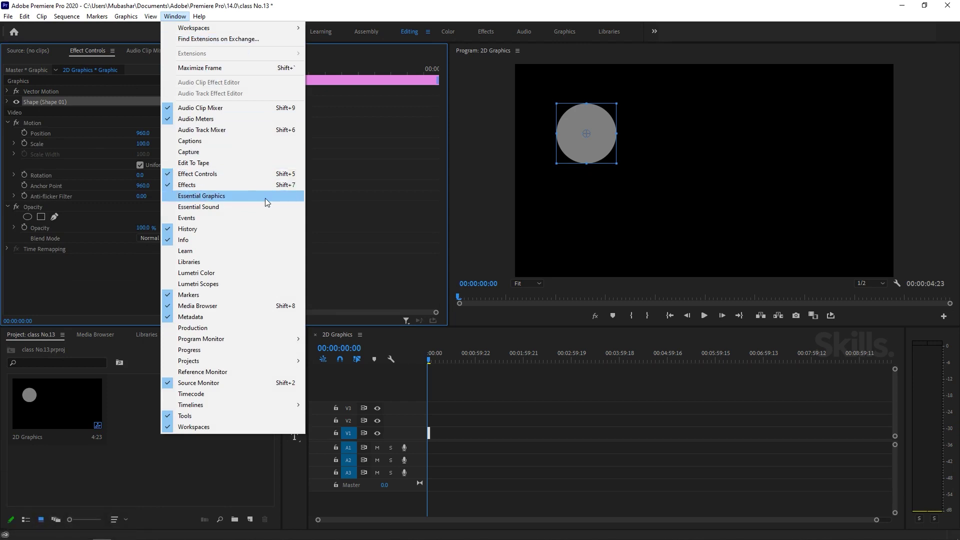
{"action": "left_click", "coordinate": [267, 201]}
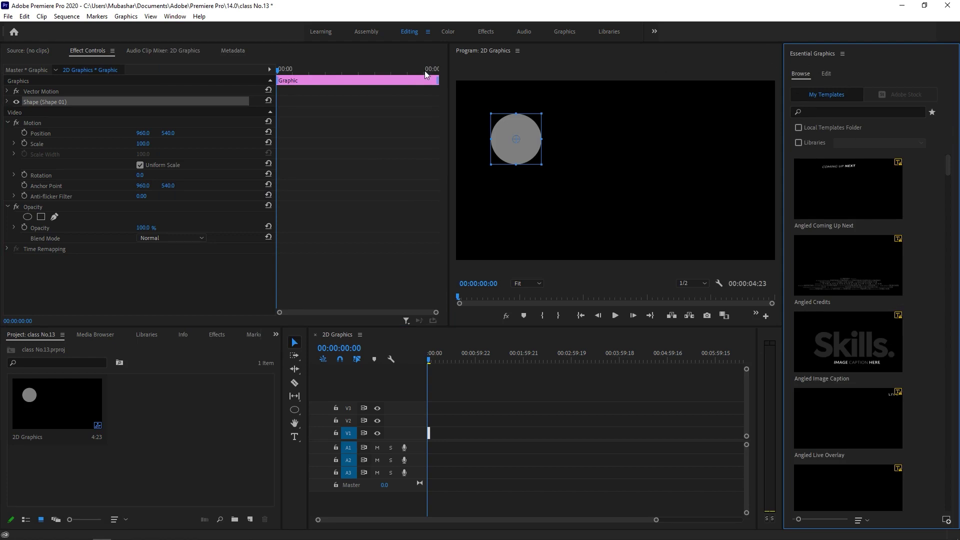
{"action": "left_click", "coordinate": [427, 34]}
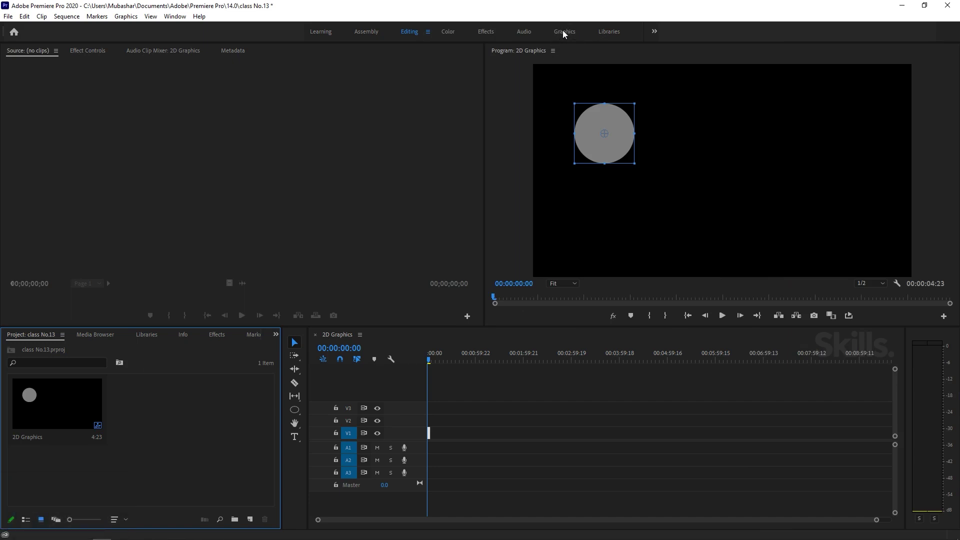
Switch to the Graphics workspace and zoom the timeline to show the whole Graphic clip
{"action": "left_click", "coordinate": [567, 34]}
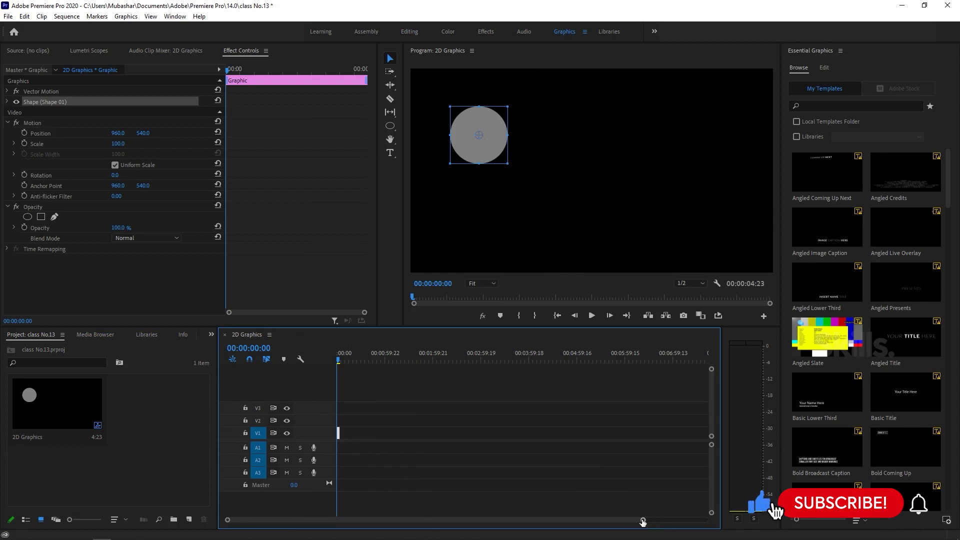
{"action": "left_click_drag", "start_coordinate": [644, 525], "coordinate": [424, 436]}
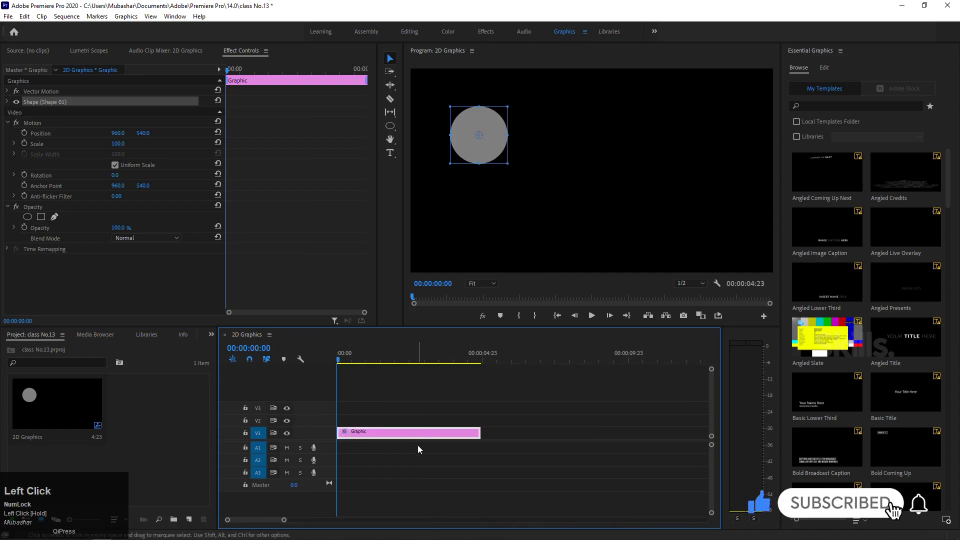
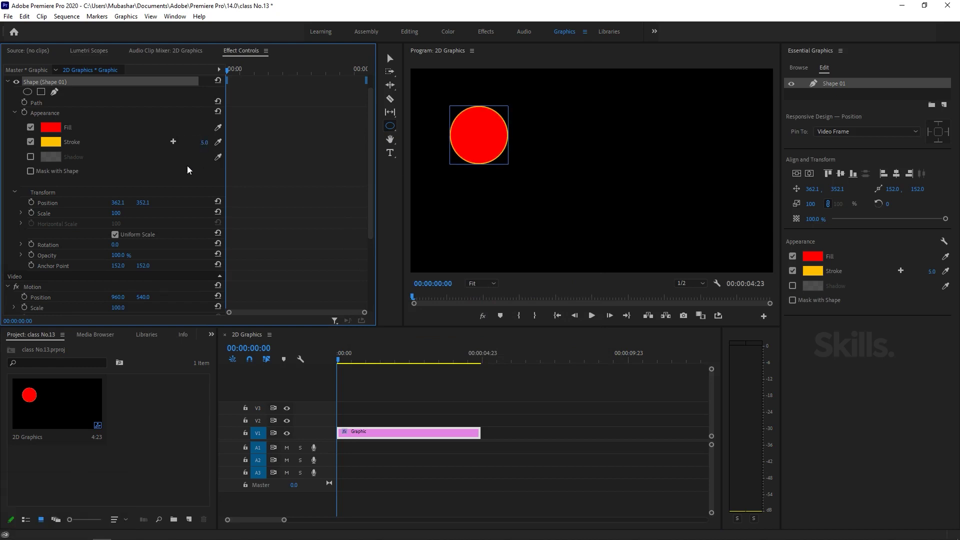
Move the red circle to the centre of the frame
{"action": "left_click_drag", "start_coordinate": [394, 57], "coordinate": [173, 147]}
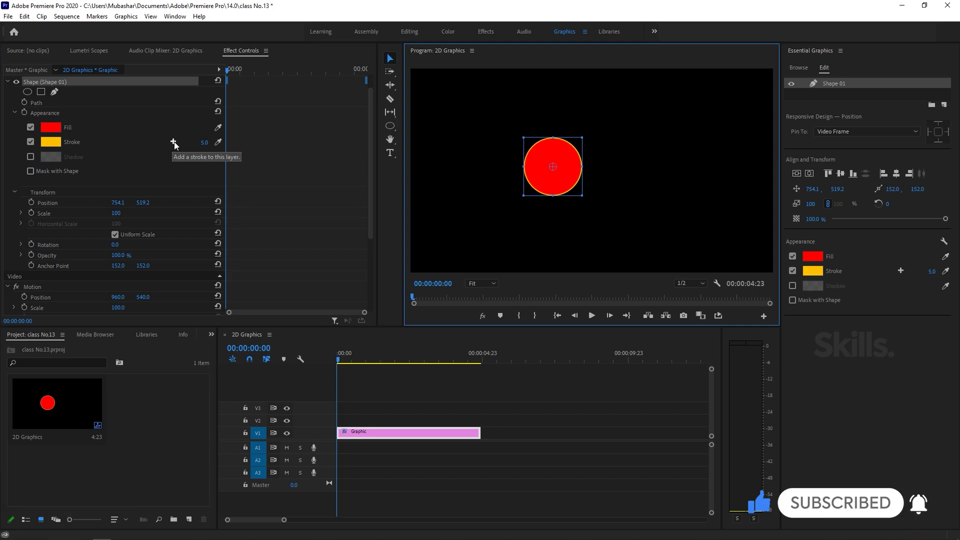
{"action": "left_click", "coordinate": [175, 146]}
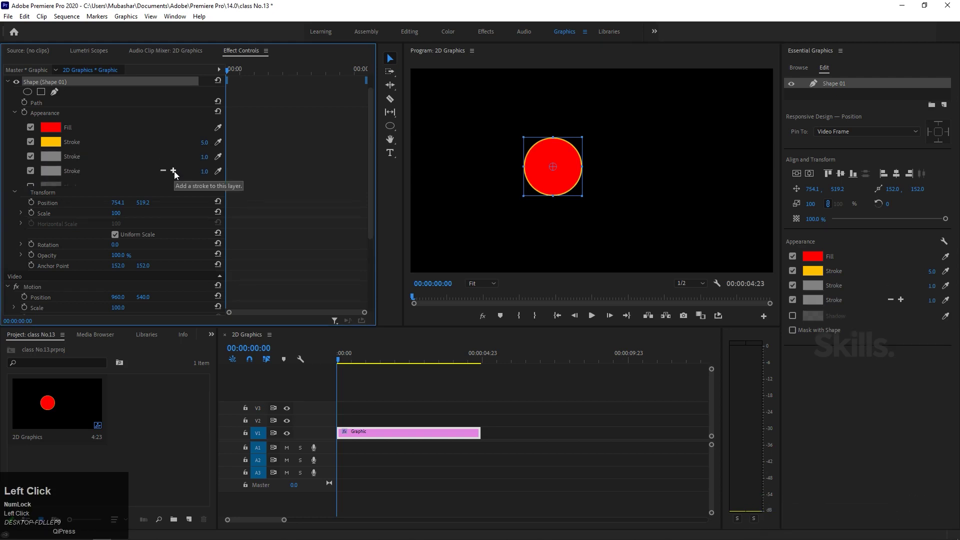
{"action": "scroll", "scroll_direction": "down", "scroll_amount": 3}
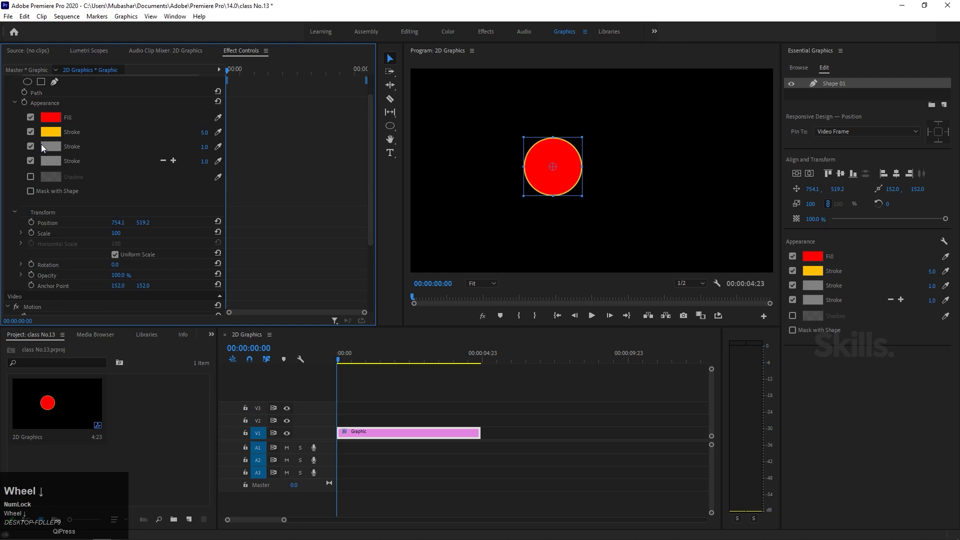
{"action": "left_click", "coordinate": [176, 166]}
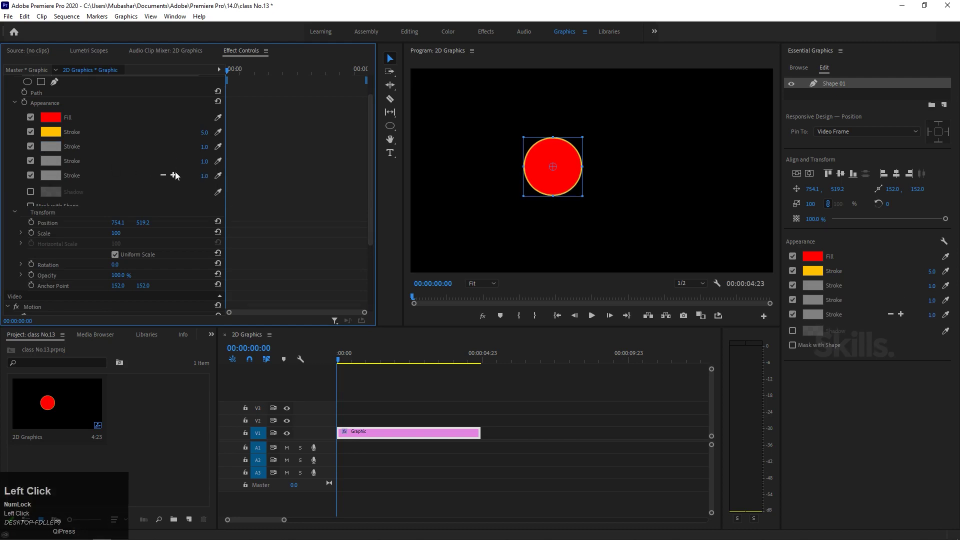
Bring up the colour chooser for the circle's extra stroke
{"action": "left_click", "coordinate": [162, 180]}
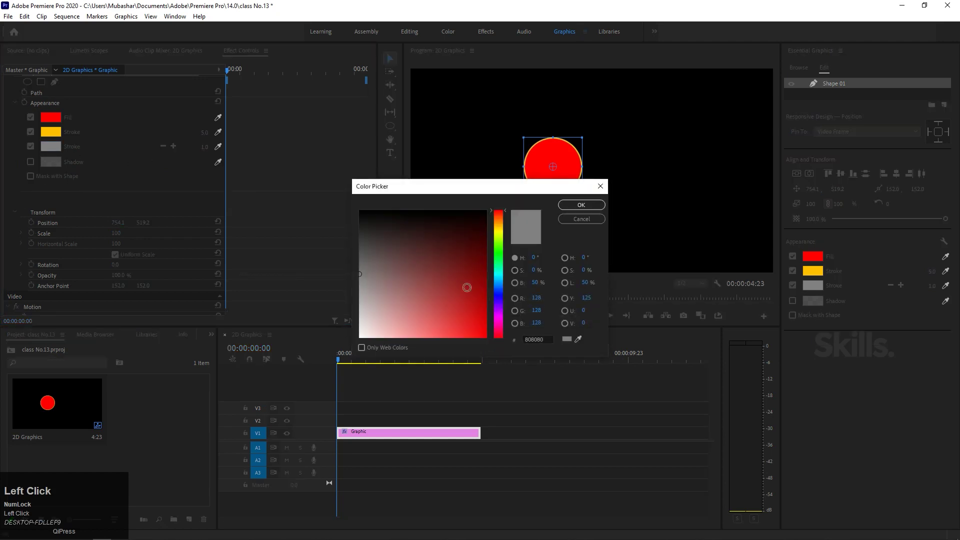
Thin the white ring to width 10 and reposition the circle in the frame
{"action": "left_click_drag", "start_coordinate": [361, 305], "coordinate": [203, 155]}
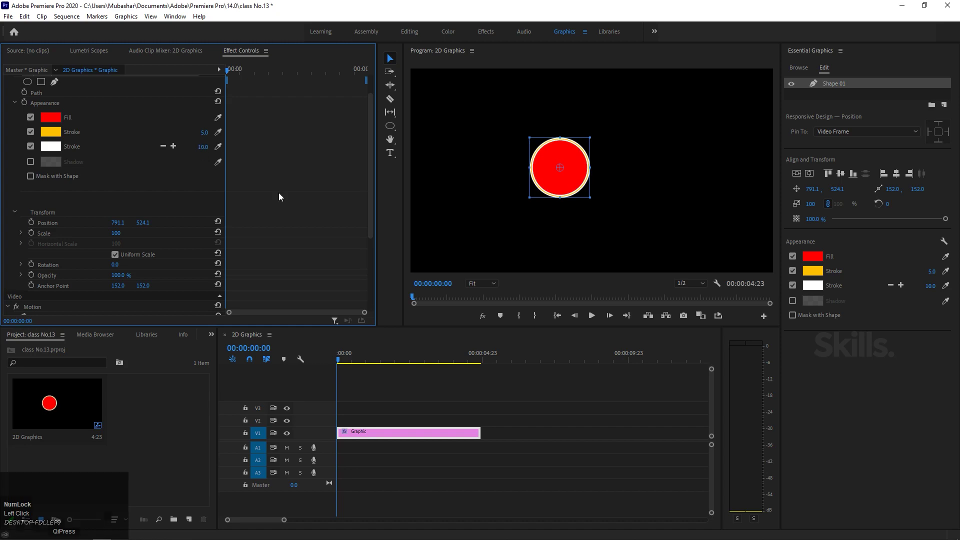
{"action": "left_click_drag", "start_coordinate": [573, 227], "coordinate": [633, 166]}
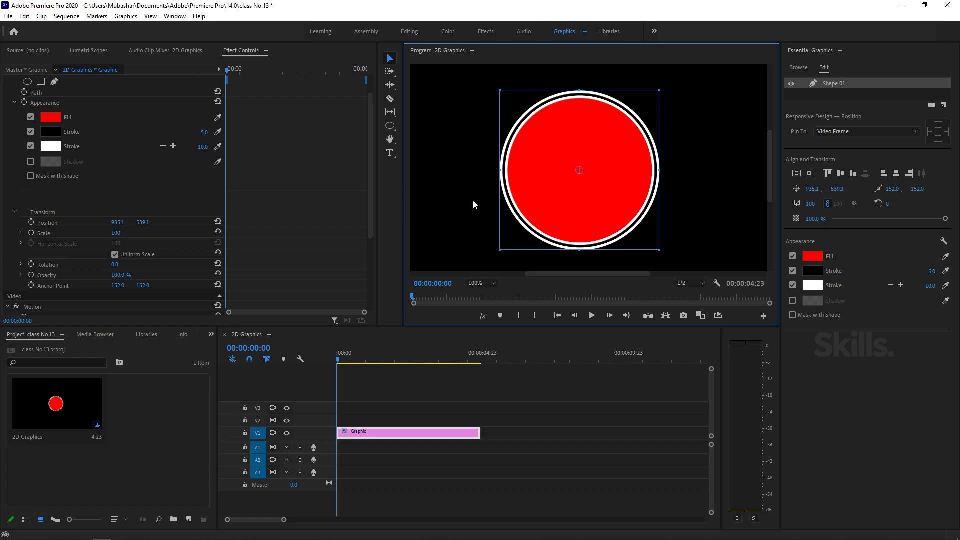
Thicken the red outer stroke to 15, then remove the extra outlines from the circle
{"action": "left_click_drag", "start_coordinate": [177, 152], "coordinate": [572, 208]}
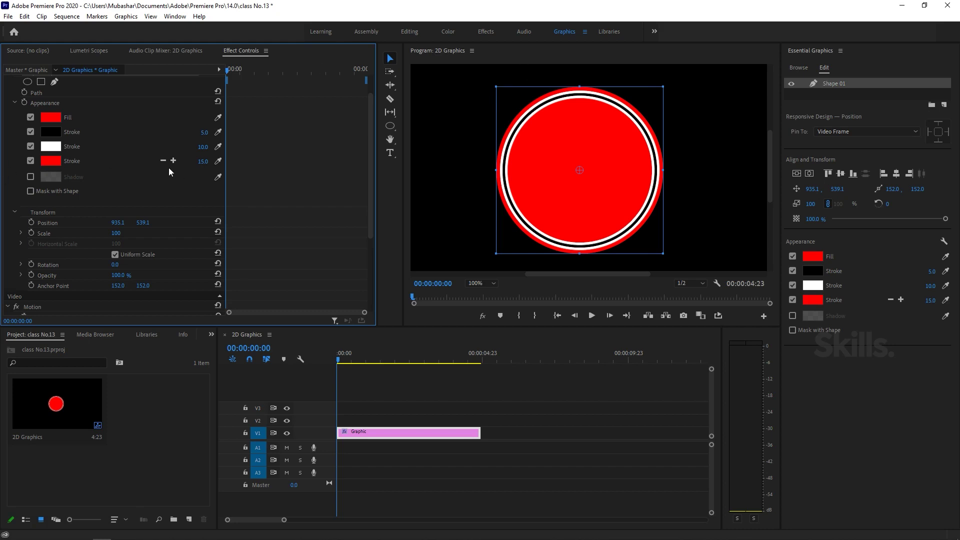
{"action": "left_click", "coordinate": [165, 164]}
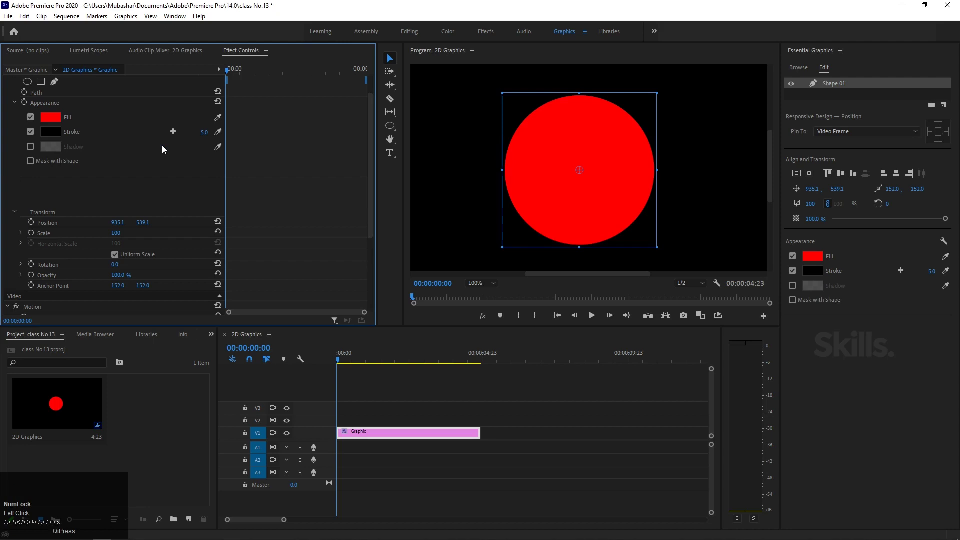
Set the Program Monitor magnification to Fit so the whole frame shows
{"action": "left_click", "coordinate": [474, 289]}
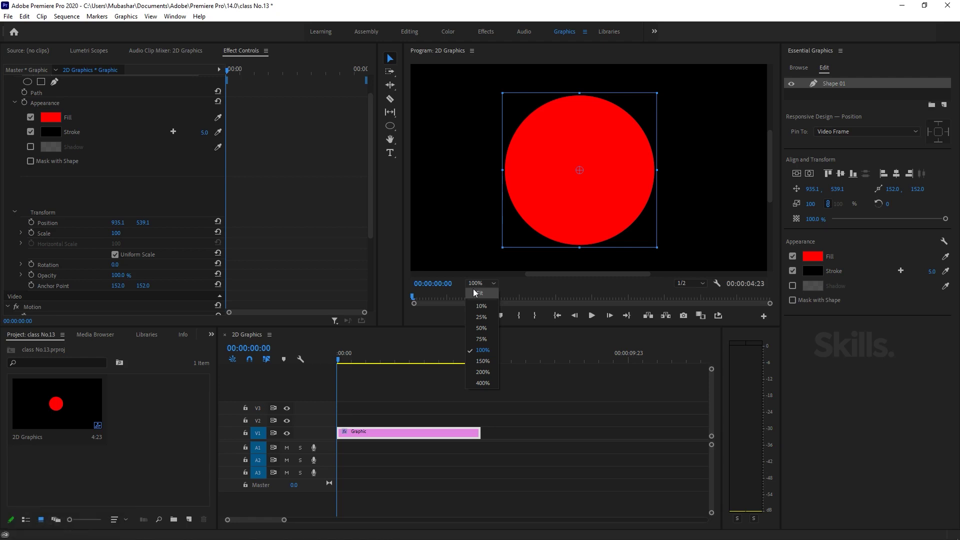
{"action": "left_click", "coordinate": [476, 292]}
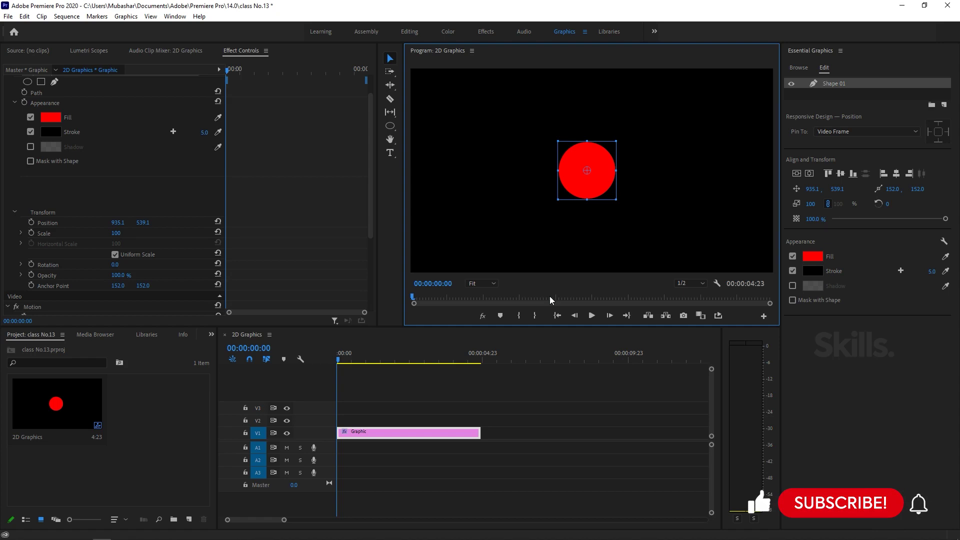
Move the circle up and left, give it a light grey shadow at about 204°
{"action": "left_click_drag", "start_coordinate": [607, 196], "coordinate": [39, 133]}
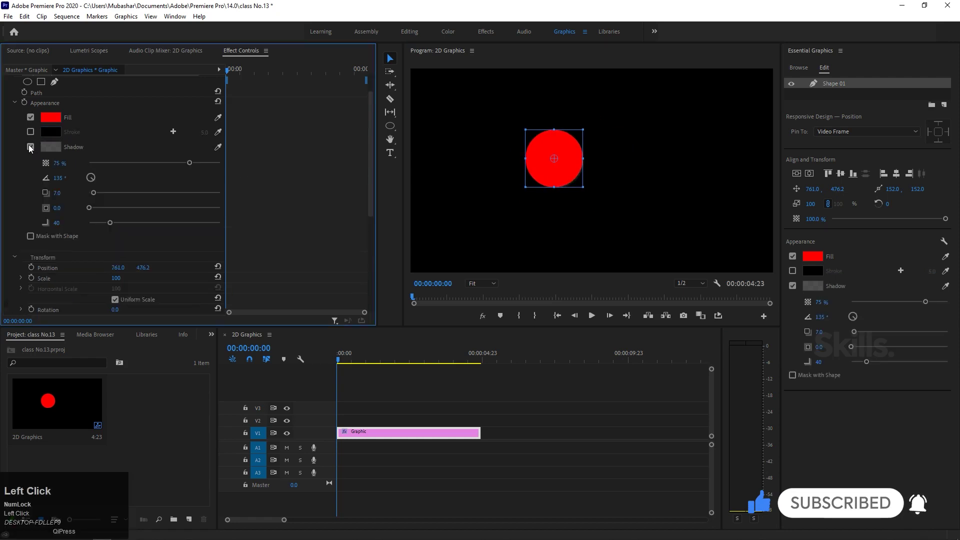
{"action": "left_click_drag", "start_coordinate": [50, 151], "coordinate": [597, 204]}
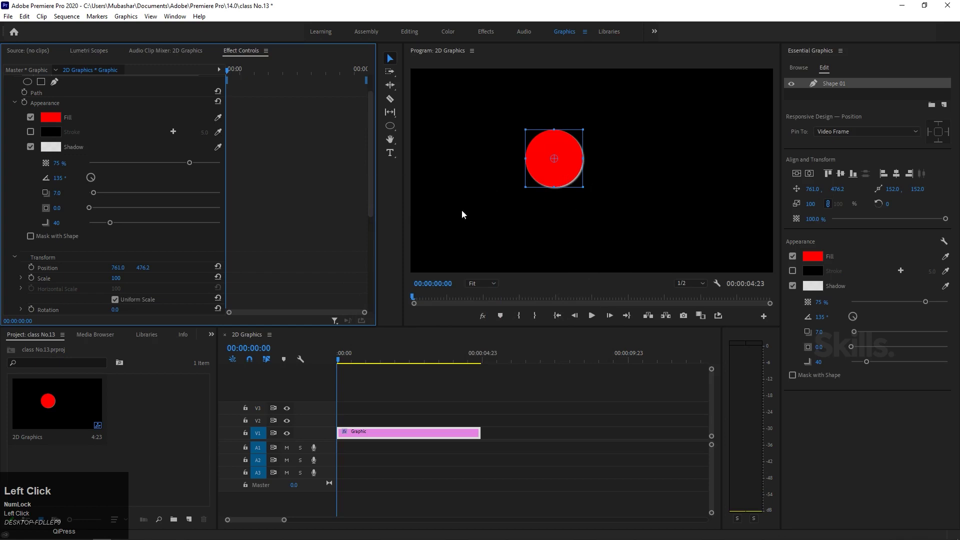
{"action": "left_click_drag", "start_coordinate": [92, 183], "coordinate": [115, 229]}
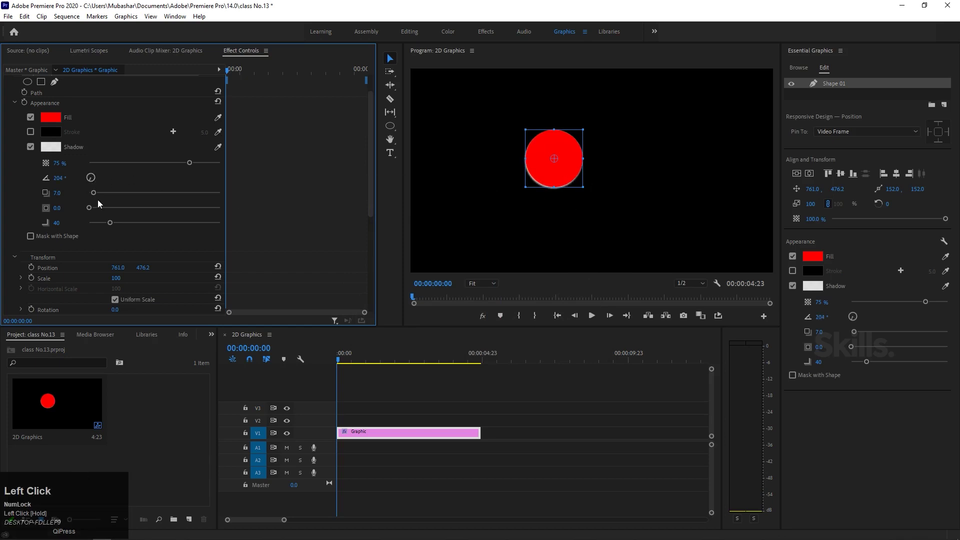
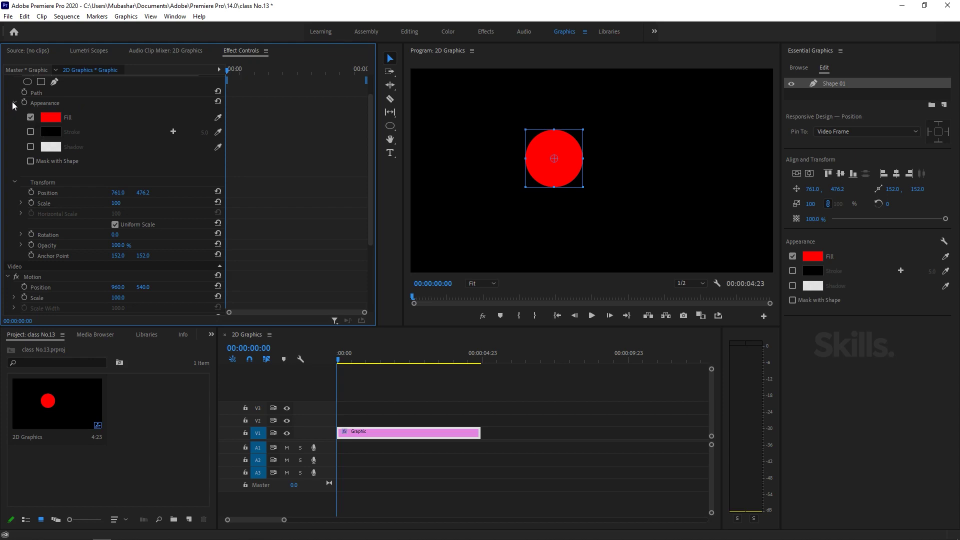
{"action": "scroll", "scroll_direction": "up", "scroll_amount": 3}
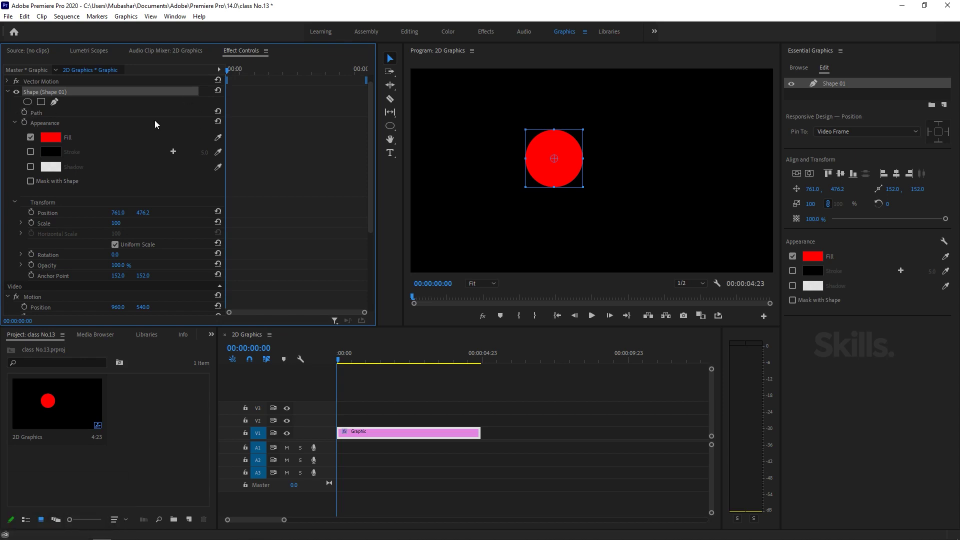
{"action": "left_click_drag", "start_coordinate": [244, 76], "coordinate": [53, 188]}
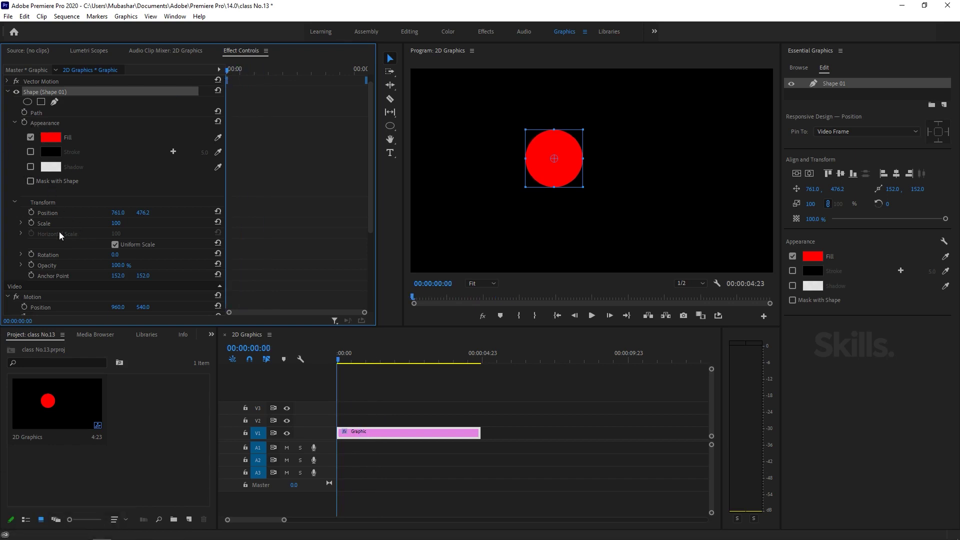
{"action": "scroll", "scroll_direction": "down", "scroll_amount": 3}
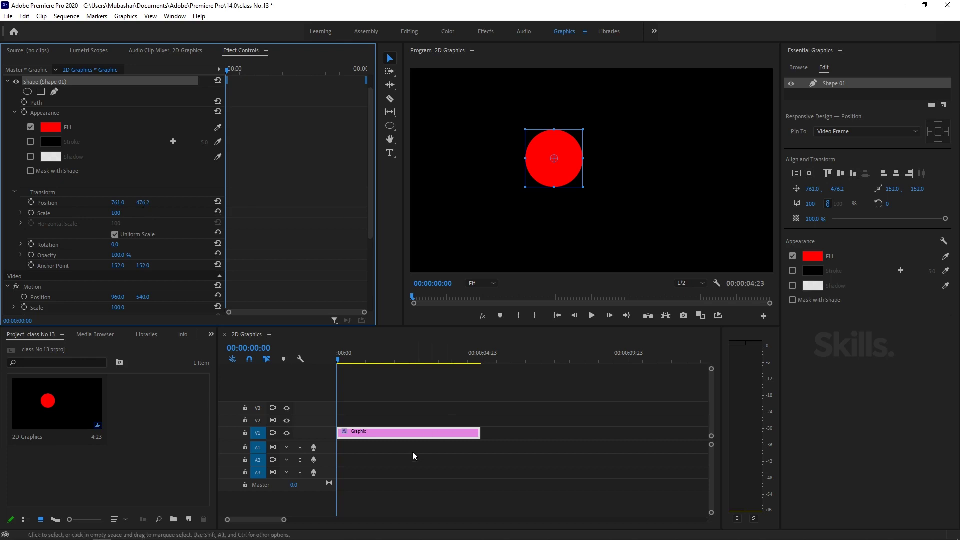
Delete the red circle shape (Shape 01)
{"action": "left_click", "coordinate": [540, 178]}
{"action": "key", "text": "Delete"}
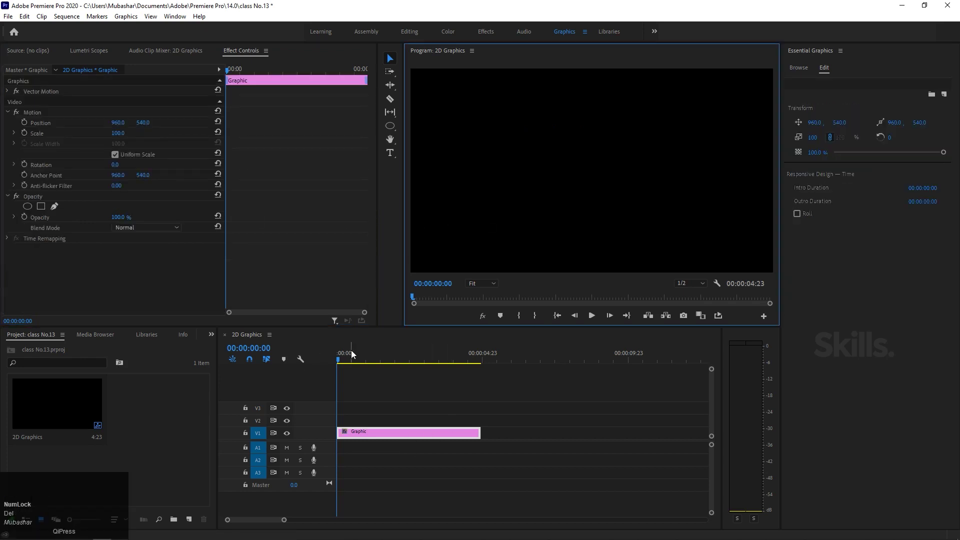
Draw a rectangle covering the entire frame and fill it white
{"action": "left_click_drag", "start_coordinate": [351, 356], "coordinate": [675, 197]}
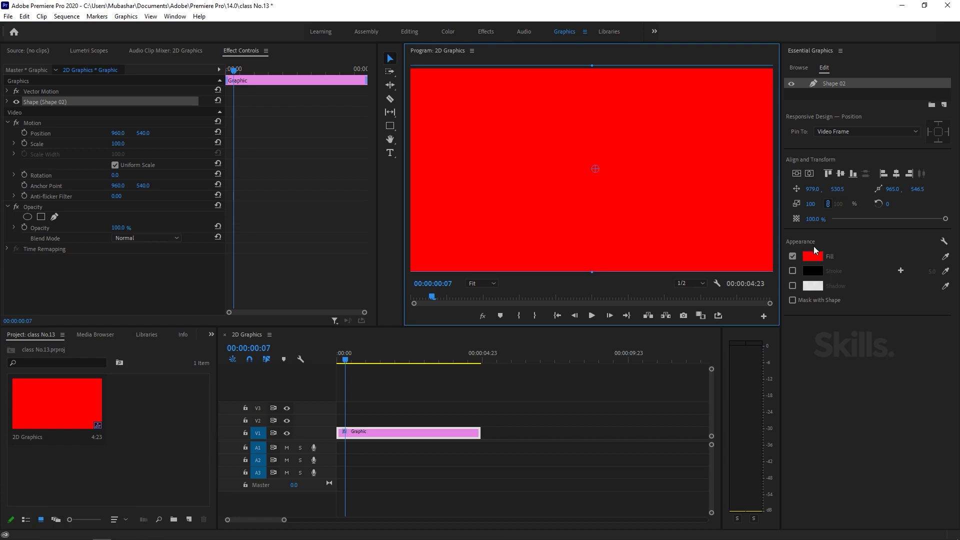
{"action": "left_click_drag", "start_coordinate": [816, 261], "coordinate": [426, 399]}
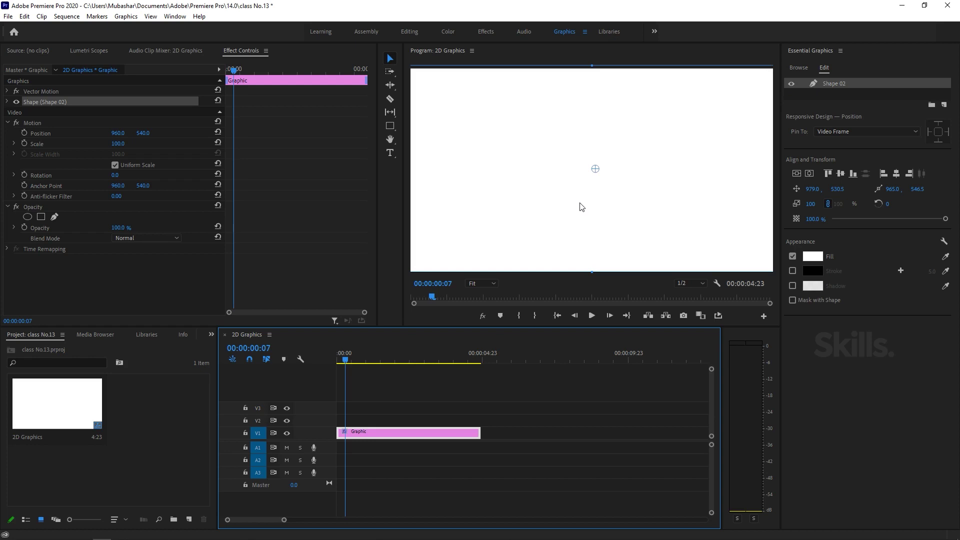
Draw a rectangle and delete the two green rectangle shapes, leaving only the white Shape 02
{"action": "left_click_drag", "start_coordinate": [391, 125], "coordinate": [582, 225]}
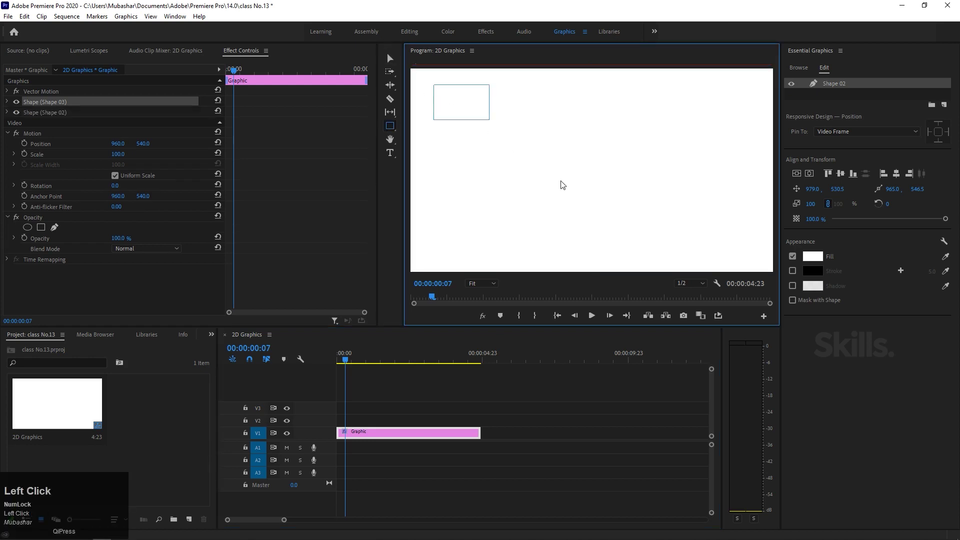
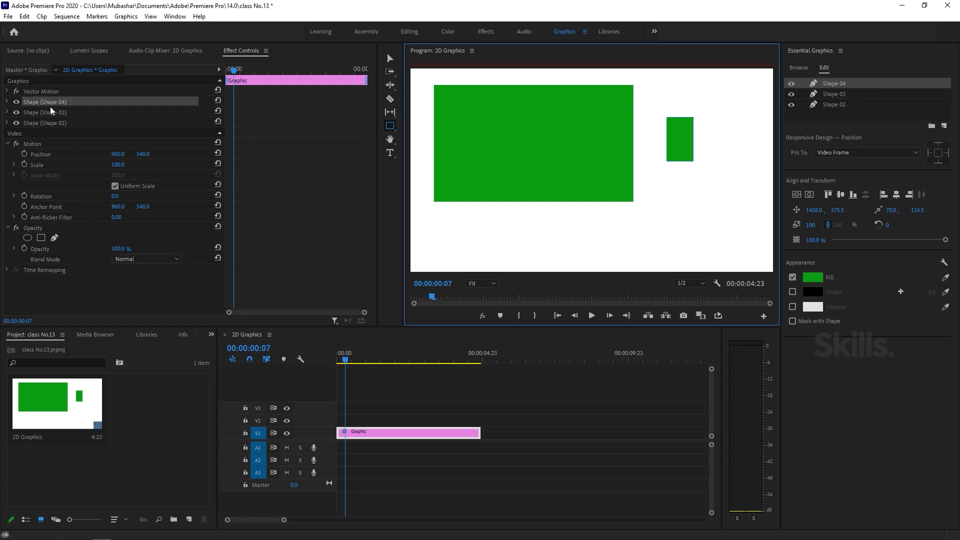
{"action": "left_click", "coordinate": [84, 108]}
{"action": "key", "text": "Delete"}
{"action": "left_click", "coordinate": [84, 108]}
{"action": "key", "text": "Delete"}
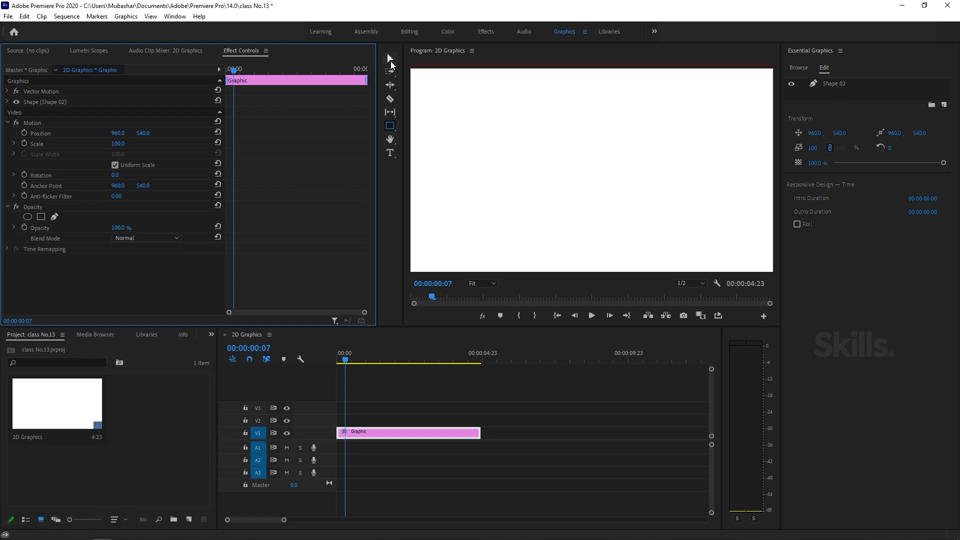
Return to selection mode with the full-frame white Shape 02 as the only layer
{"action": "left_click", "coordinate": [394, 65]}
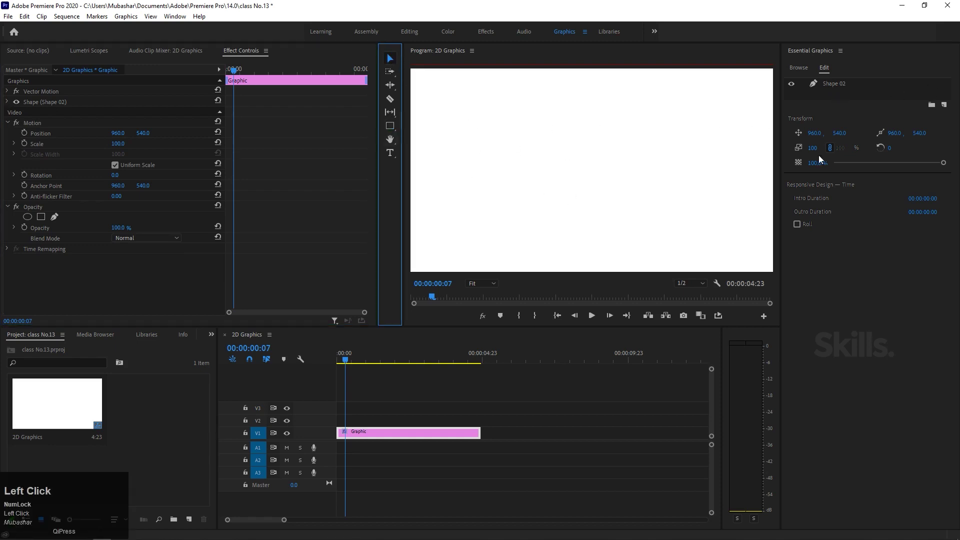
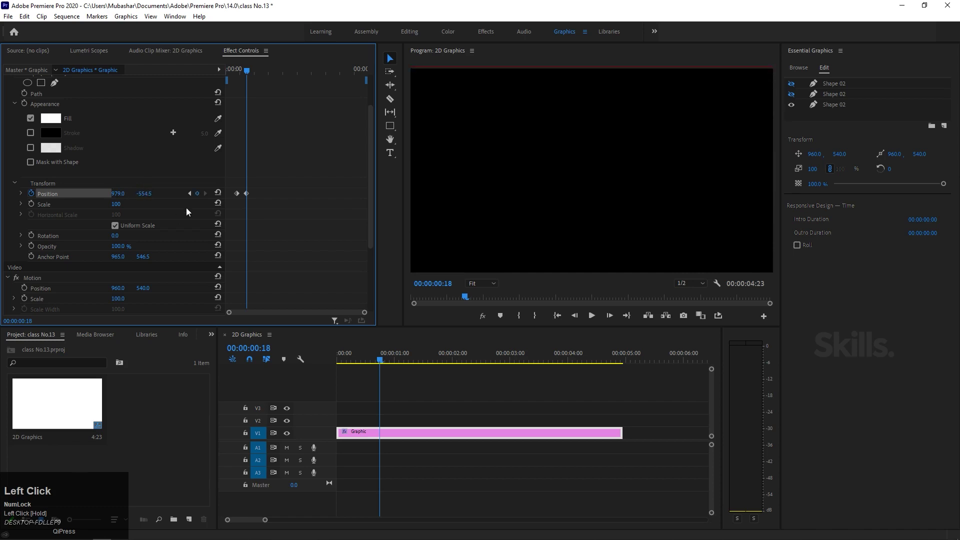
Ease both Position keyframes of the white rectangle and scrub to preview its slide into frame
{"action": "left_click", "coordinate": [236, 82]}
{"action": "key", "text": "space"}
{"action": "left_click_drag", "start_coordinate": [243, 76], "coordinate": [235, 176]}
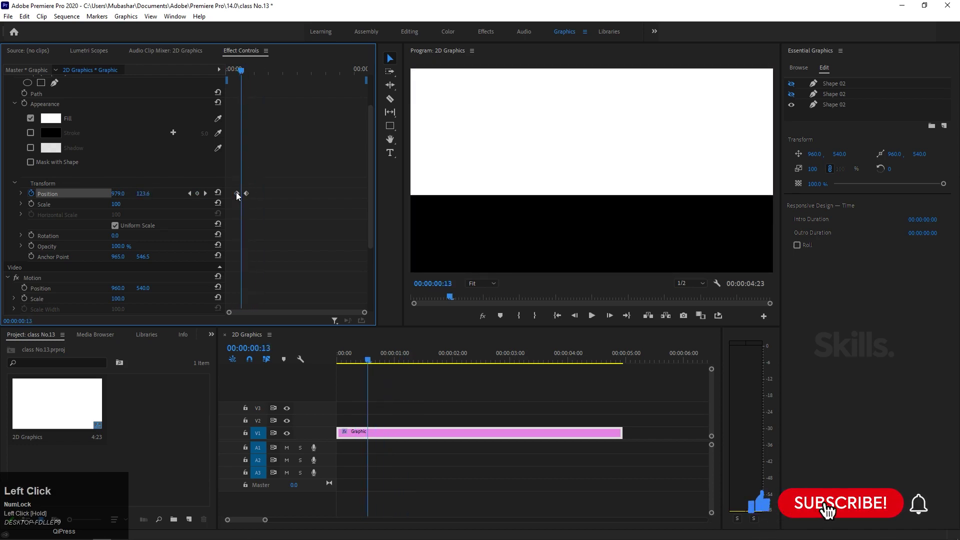
{"action": "left_click", "coordinate": [254, 196]}
{"action": "left_click", "coordinate": [240, 198]}
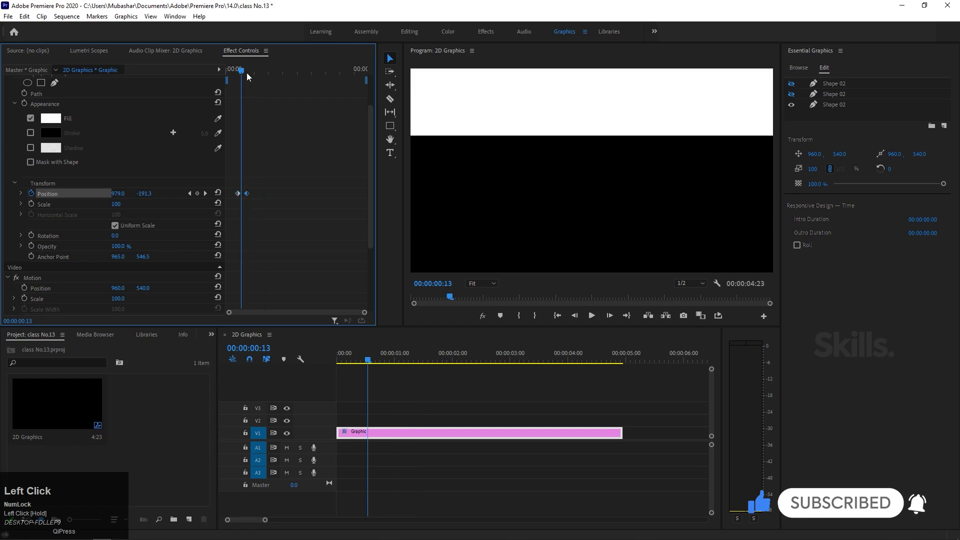
{"action": "key", "text": "space"}
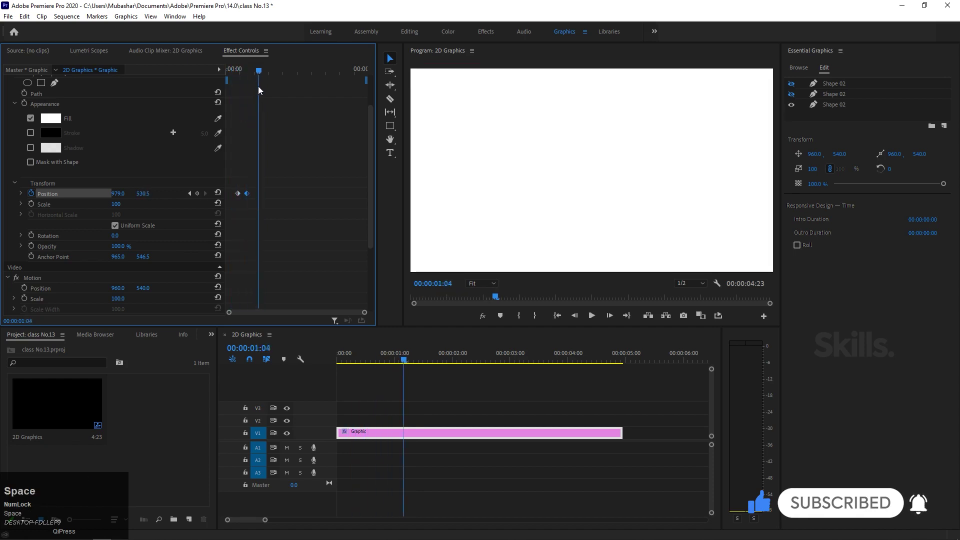
{"action": "left_click_drag", "start_coordinate": [257, 71], "coordinate": [258, 218]}
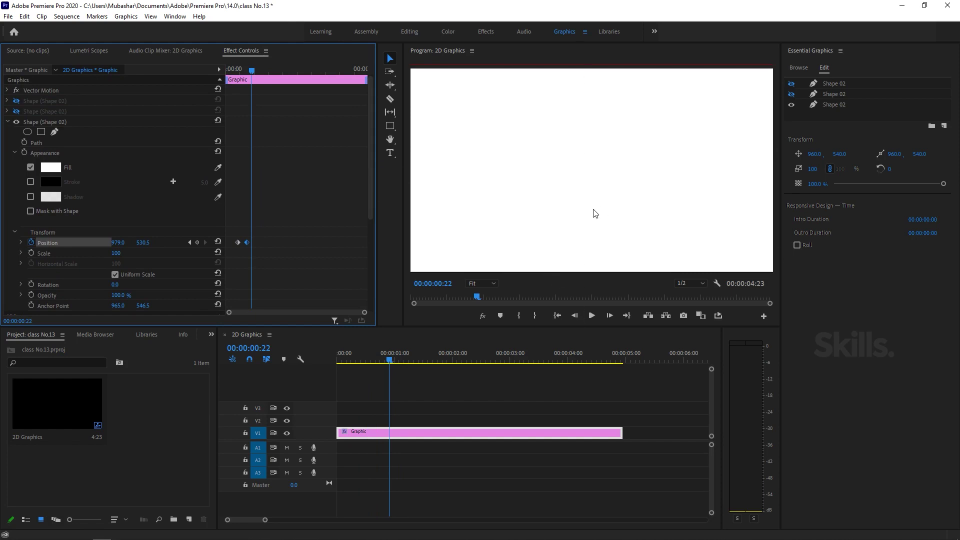
Unhide the green rectangle layer mid-animation and expand its properties
{"action": "left_click_drag", "start_coordinate": [257, 76], "coordinate": [18, 113]}
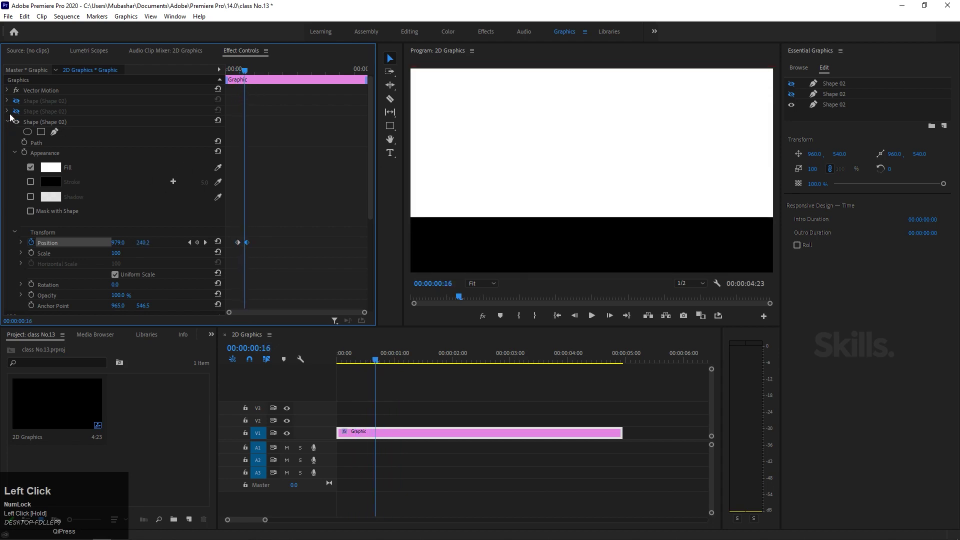
{"action": "left_click", "coordinate": [18, 114]}
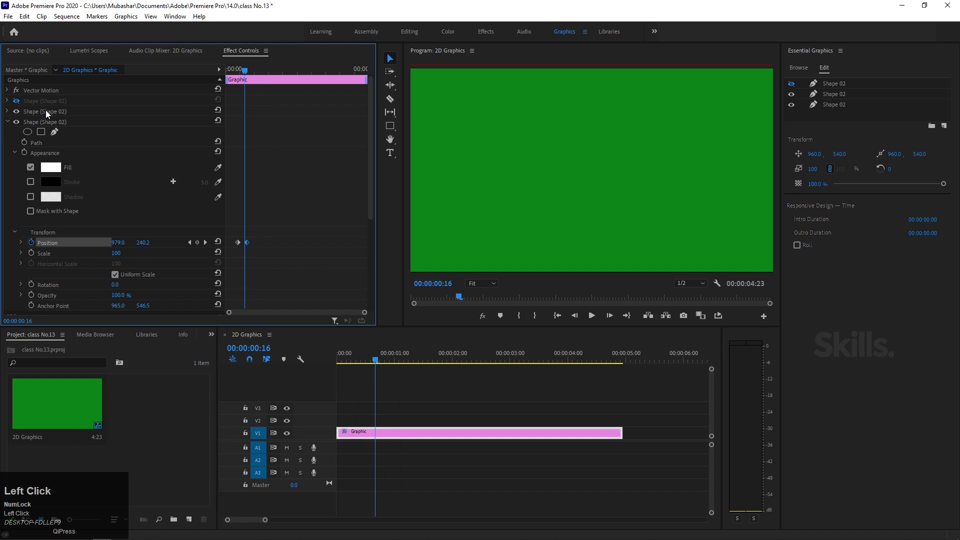
{"action": "left_click", "coordinate": [8, 115]}
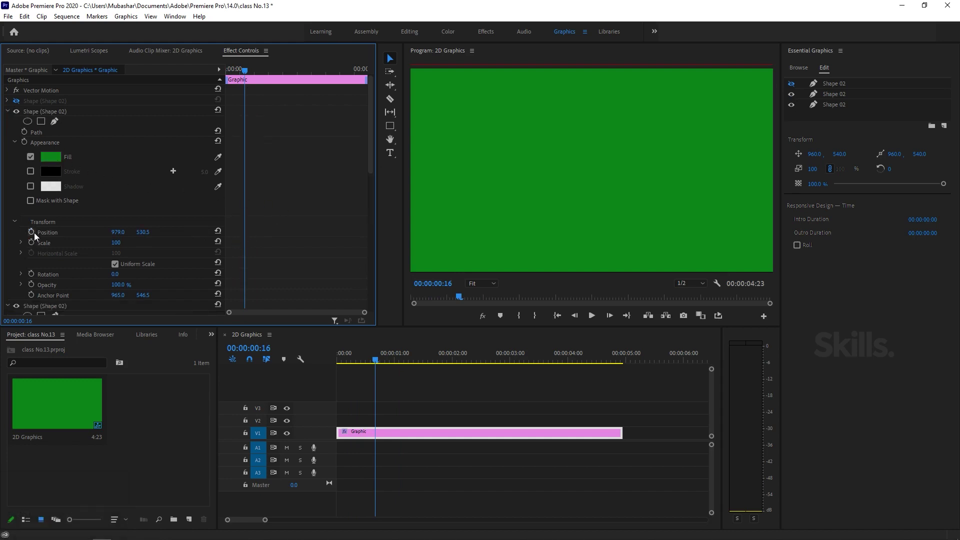
Keyframe the green rectangle's Position from above the frame down to fill it, then play back
{"action": "left_click", "coordinate": [34, 236]}
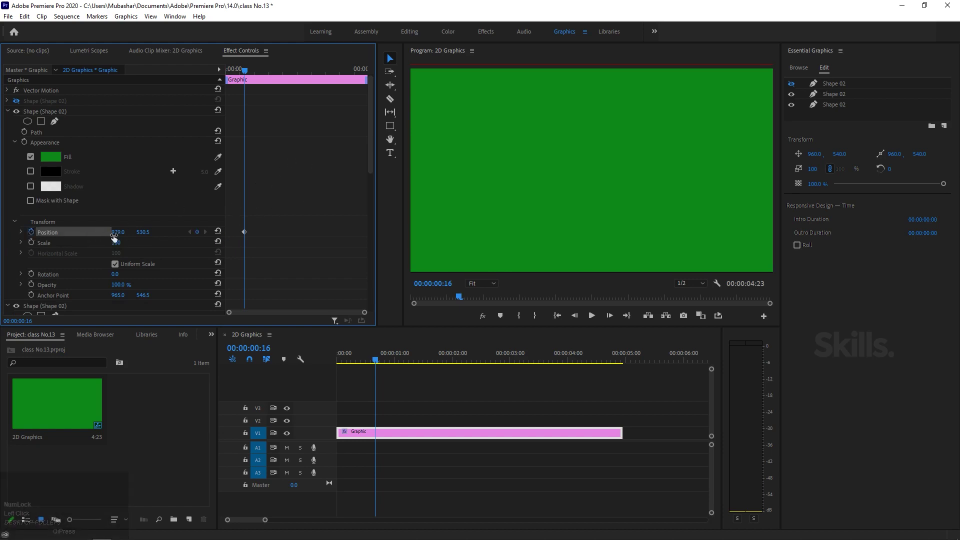
{"action": "left_click_drag", "start_coordinate": [124, 238], "coordinate": [169, 234]}
{"action": "key", "text": "ctrl+z"}
{"action": "left_click_drag", "start_coordinate": [150, 240], "coordinate": [244, 73]}
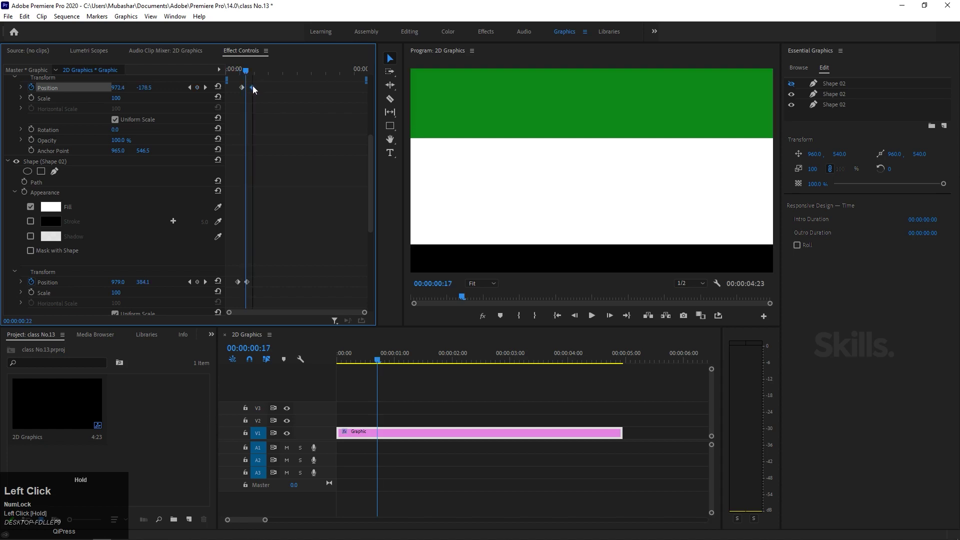
{"action": "key", "text": "space"}
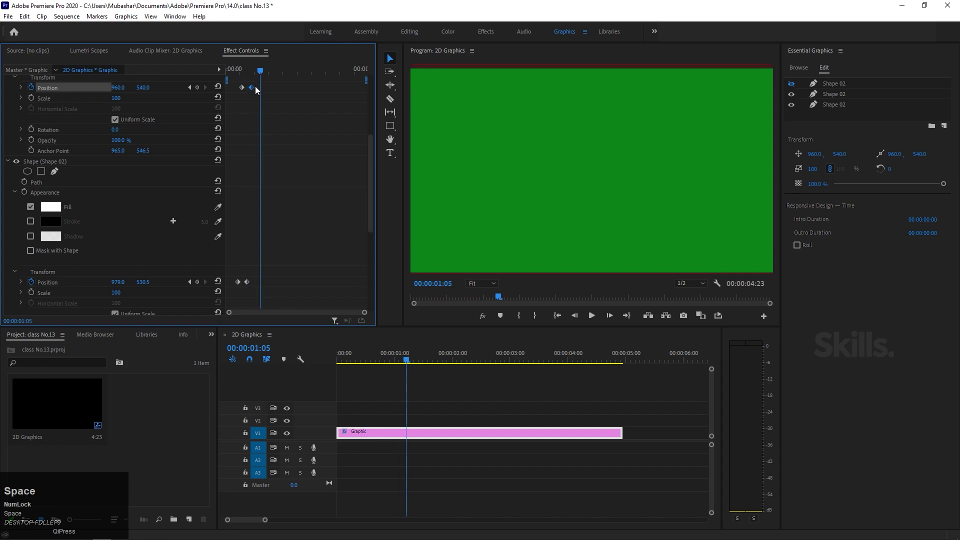
{"action": "left_click", "coordinate": [262, 72]}
{"action": "key", "text": "space"}
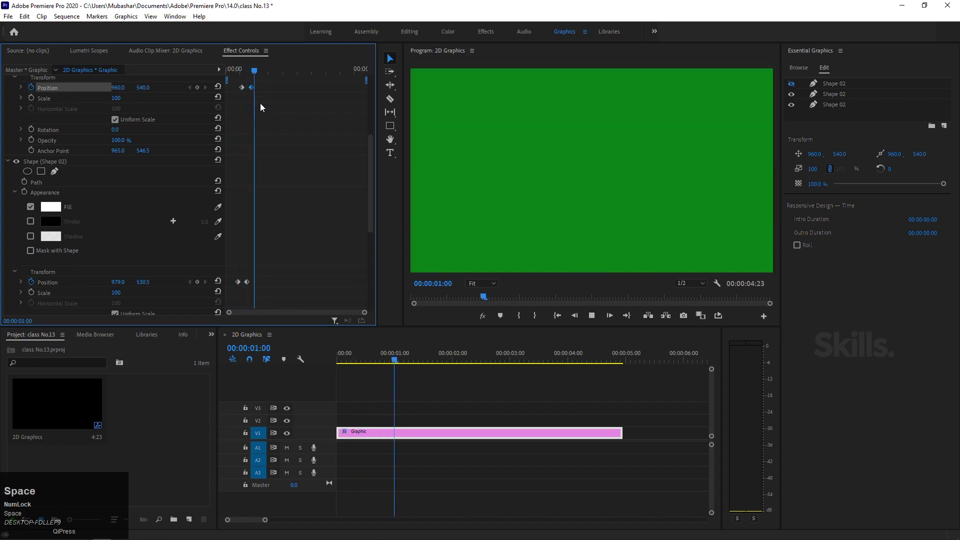
Unhide the top rectangle layer and marquee-select the green rectangle's two Position keyframes
{"action": "left_click_drag", "start_coordinate": [260, 75], "coordinate": [21, 154]}
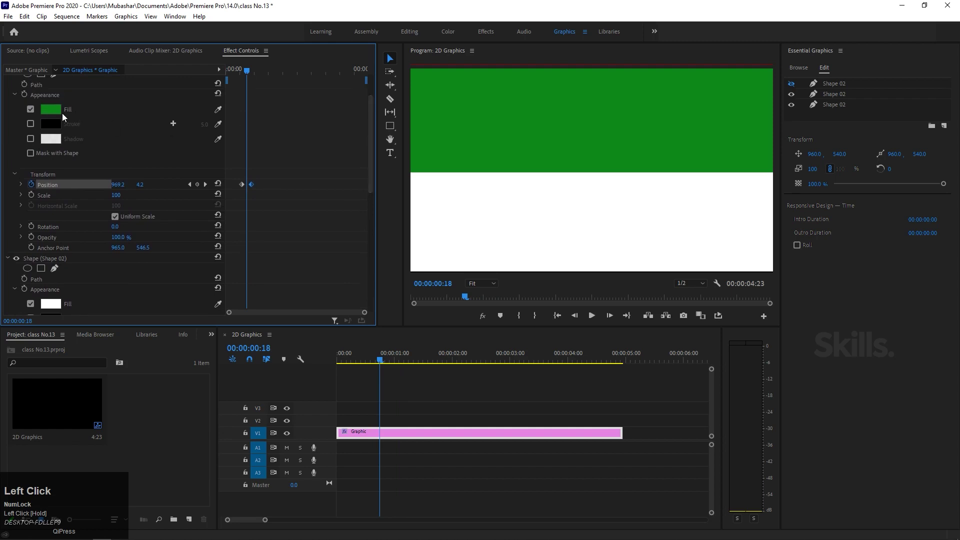
{"action": "scroll", "scroll_direction": "up", "scroll_amount": 3}
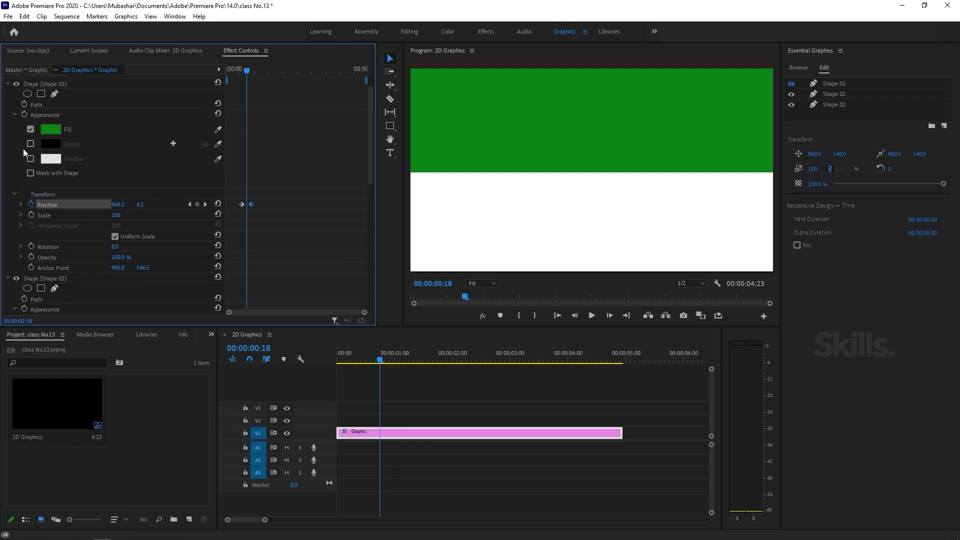
{"action": "scroll", "scroll_direction": "up", "scroll_amount": 3}
{"action": "left_click", "coordinate": [16, 96]}
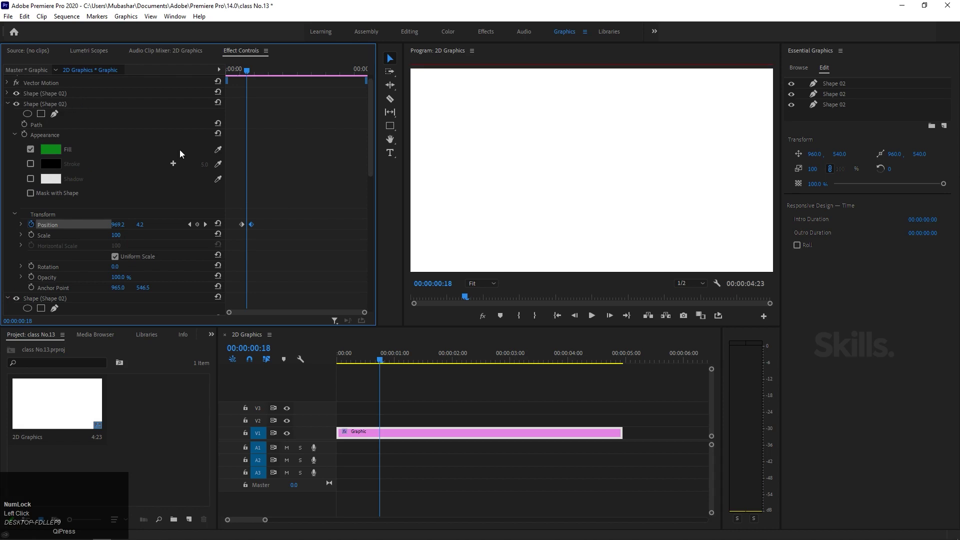
{"action": "left_click_drag", "start_coordinate": [281, 217], "coordinate": [243, 230]}
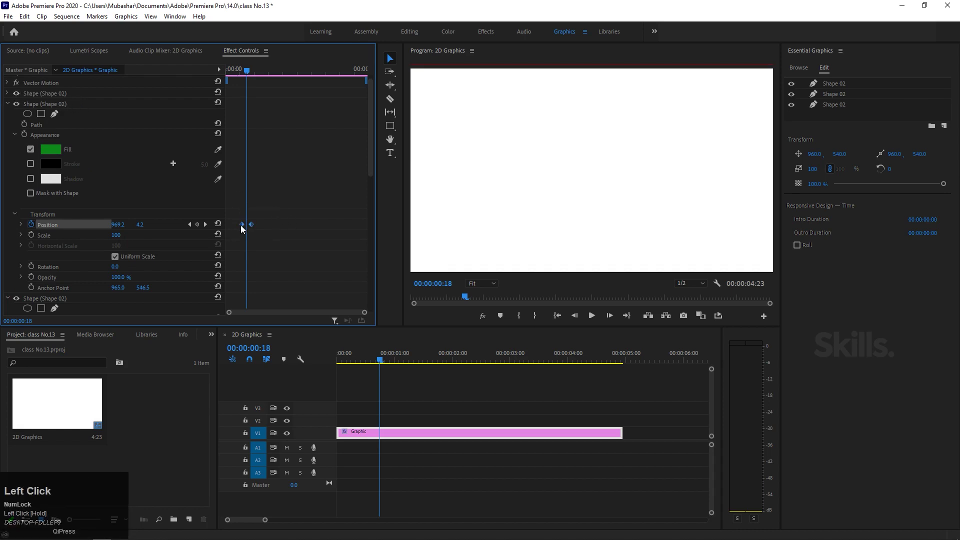
Copy the green rectangle's Position keyframes onto the top white rectangle and expand its properties
{"action": "right_click", "coordinate": [243, 230]}
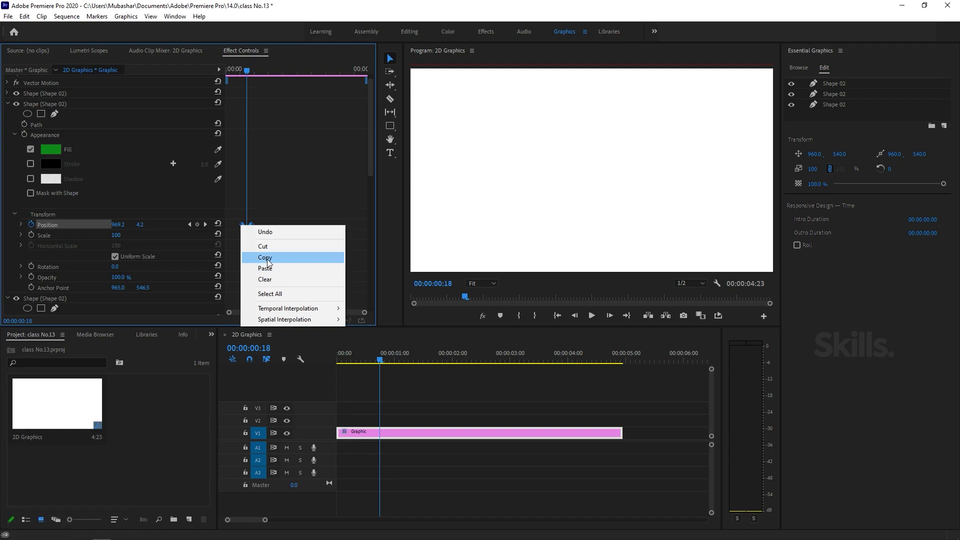
{"action": "left_click", "coordinate": [269, 264]}
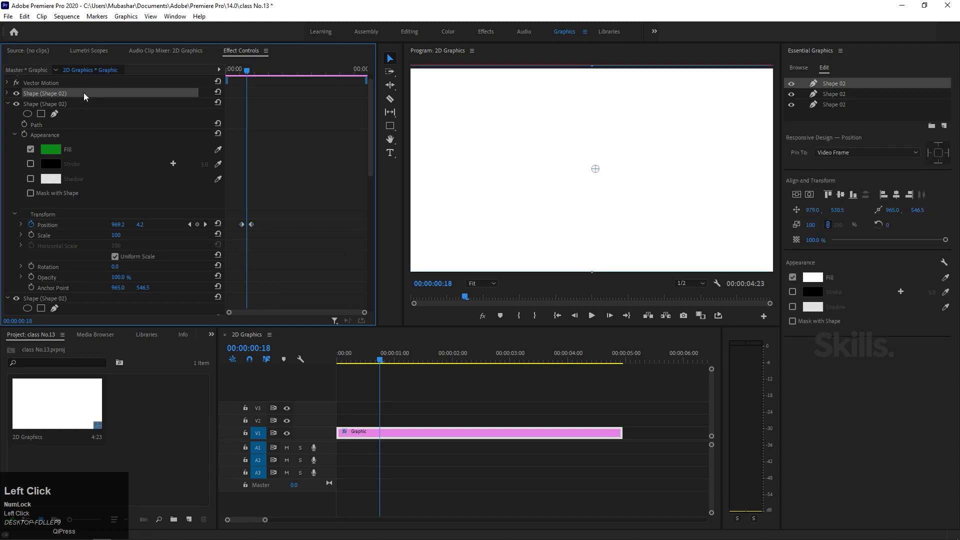
{"action": "key", "text": "ctrl+v"}
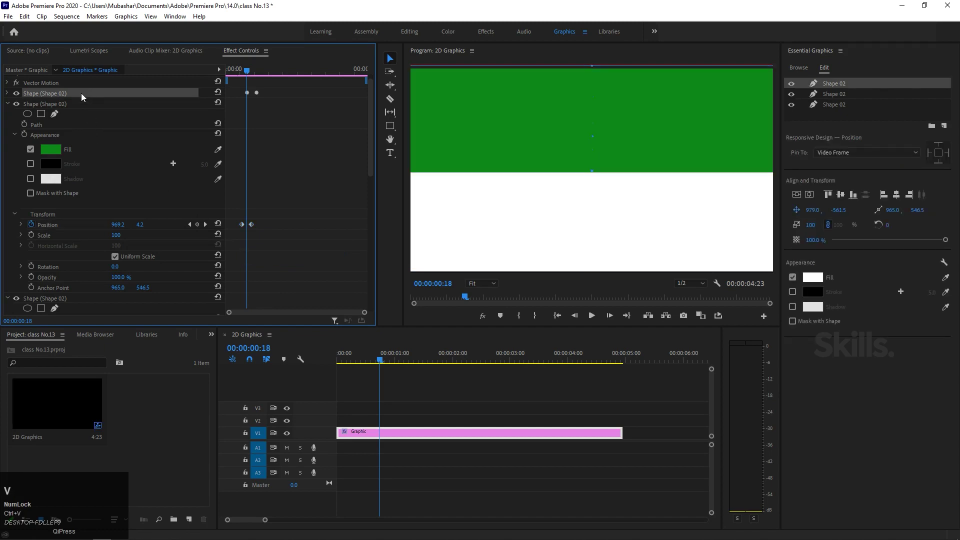
{"action": "left_click_drag", "start_coordinate": [258, 69], "coordinate": [251, 116]}
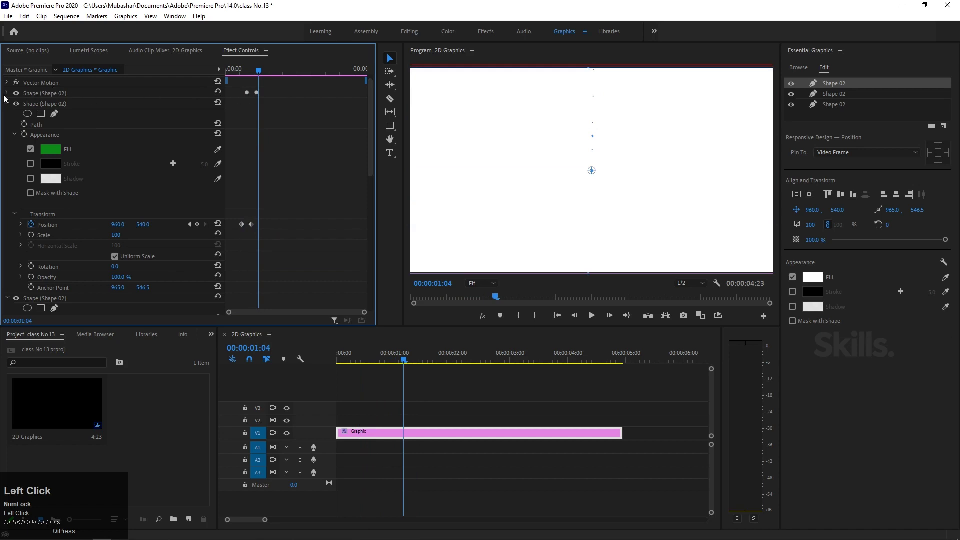
{"action": "left_click", "coordinate": [259, 94]}
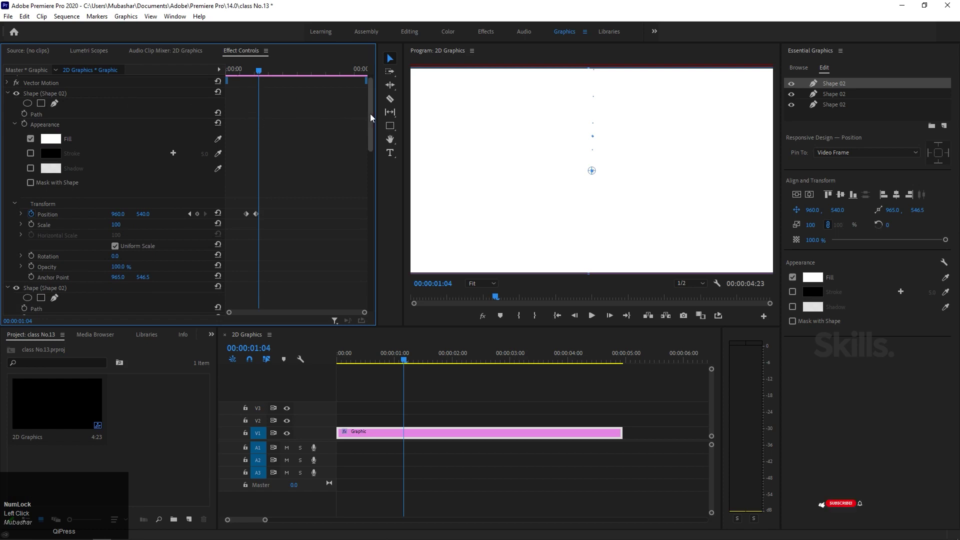
Shift the white rectangle's Position keyframes and set the current time near frame 10
{"action": "left_click_drag", "start_coordinate": [372, 117], "coordinate": [372, 138]}
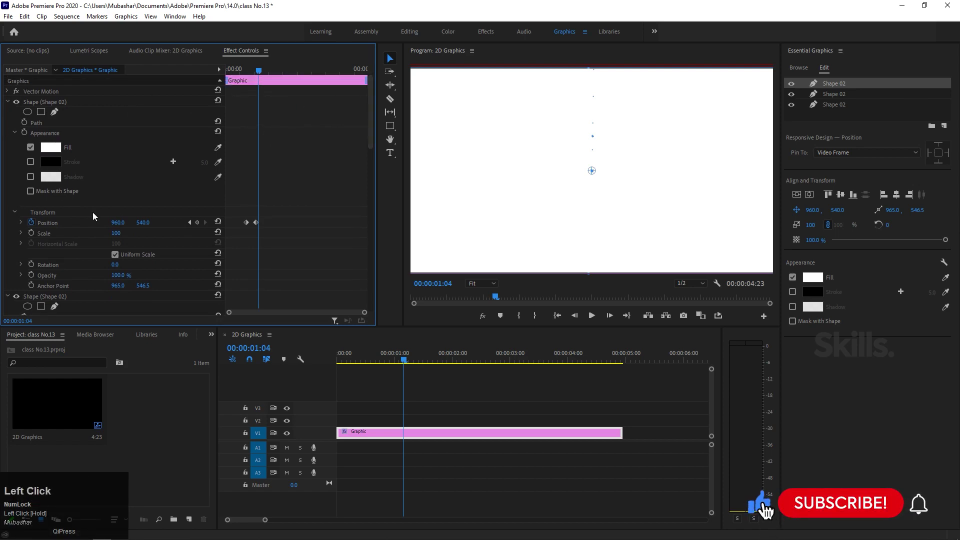
{"action": "left_click_drag", "start_coordinate": [372, 139], "coordinate": [263, 71]}
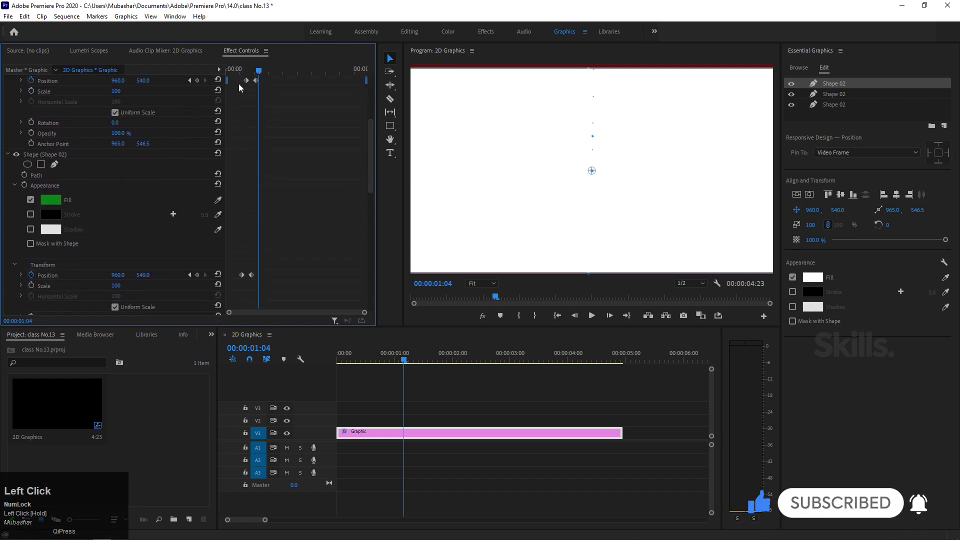
{"action": "left_click_drag", "start_coordinate": [247, 77], "coordinate": [264, 85]}
{"action": "left_click_drag", "start_coordinate": [260, 83], "coordinate": [252, 85]}
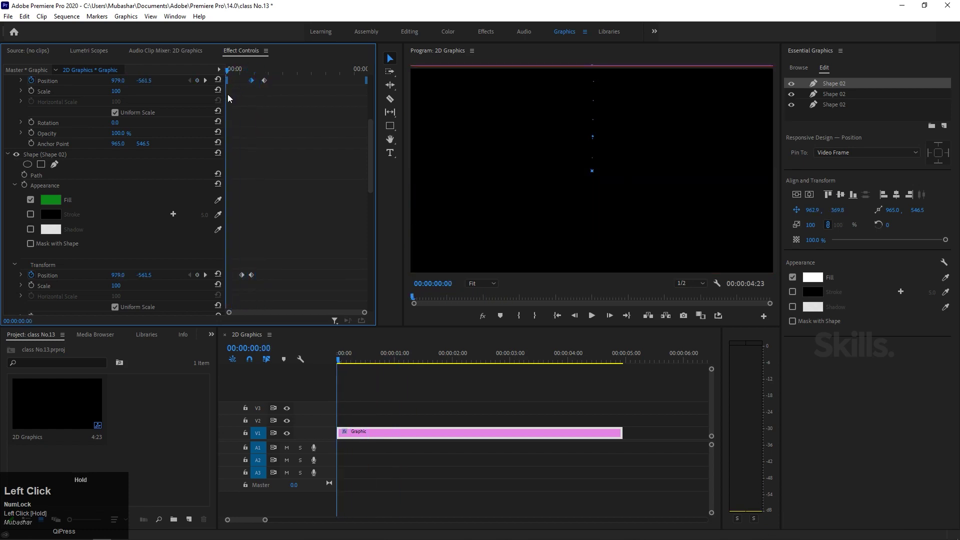
{"action": "left_click", "coordinate": [249, 86]}
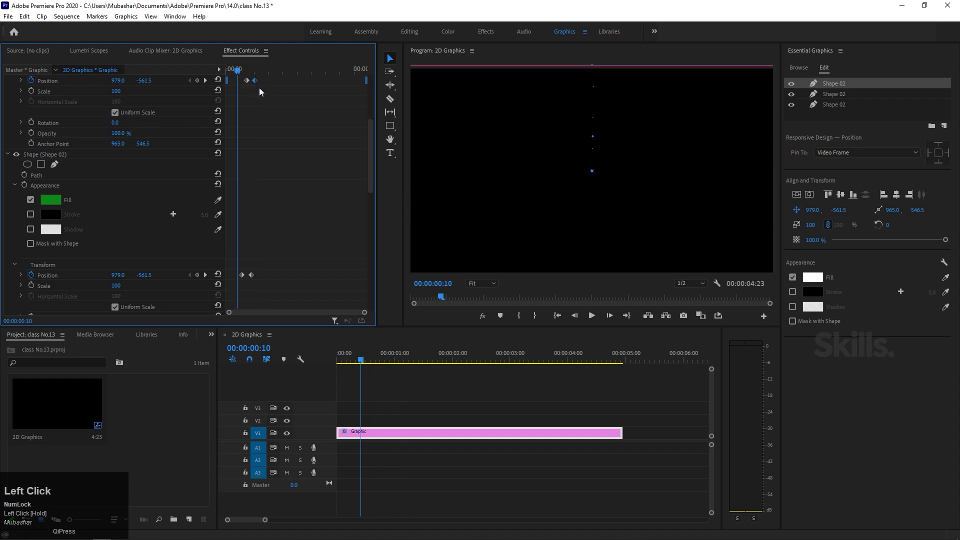
Preview the slide and move the white rectangle's Position keyframes earlier in the sequence
{"action": "key", "text": "space"}
{"action": "left_click", "coordinate": [217, 85]}
{"action": "key", "text": "space"}
{"action": "left_click_drag", "start_coordinate": [252, 73], "coordinate": [245, 209]}
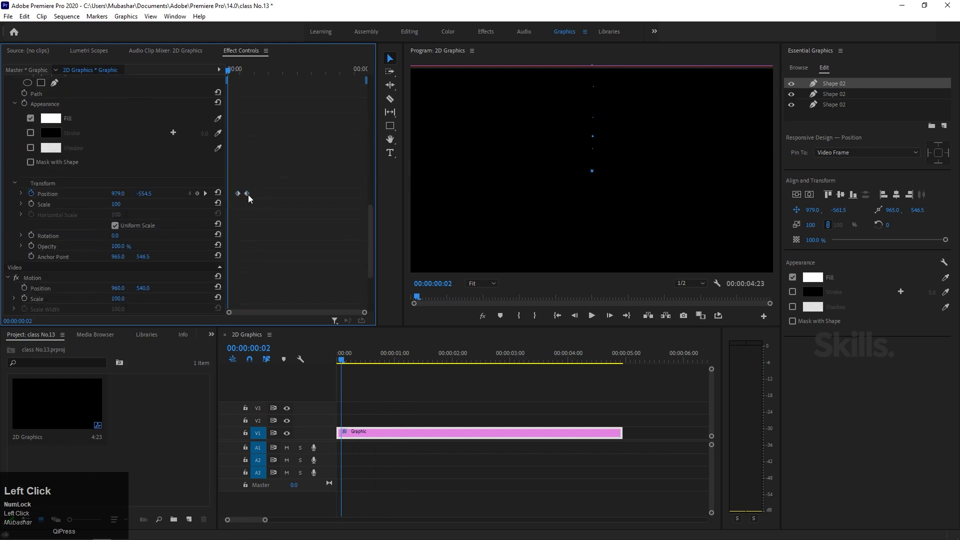
Apply Ease In to the white rectangle's final Position keyframe and preview the slide-in
{"action": "right_click", "coordinate": [251, 193]}
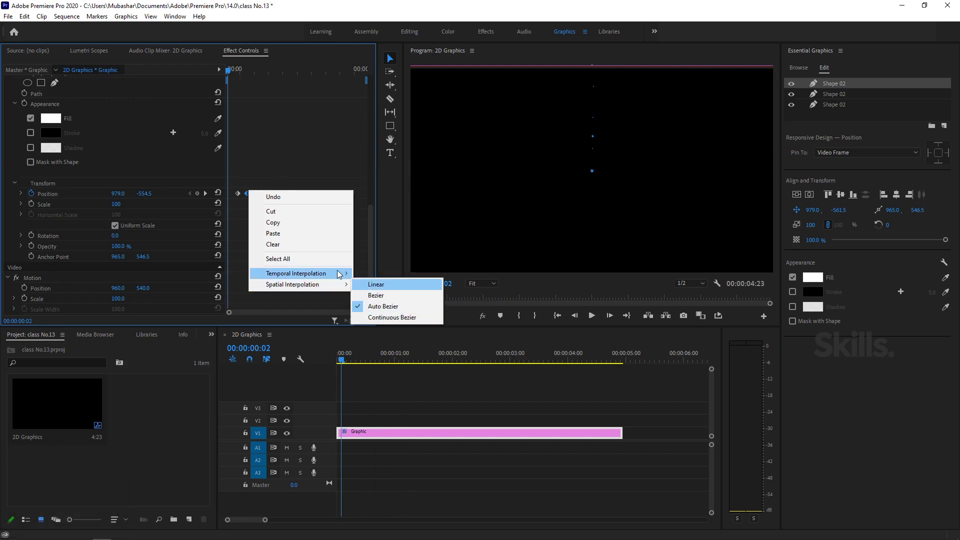
{"action": "left_click_drag", "start_coordinate": [389, 342], "coordinate": [247, 74]}
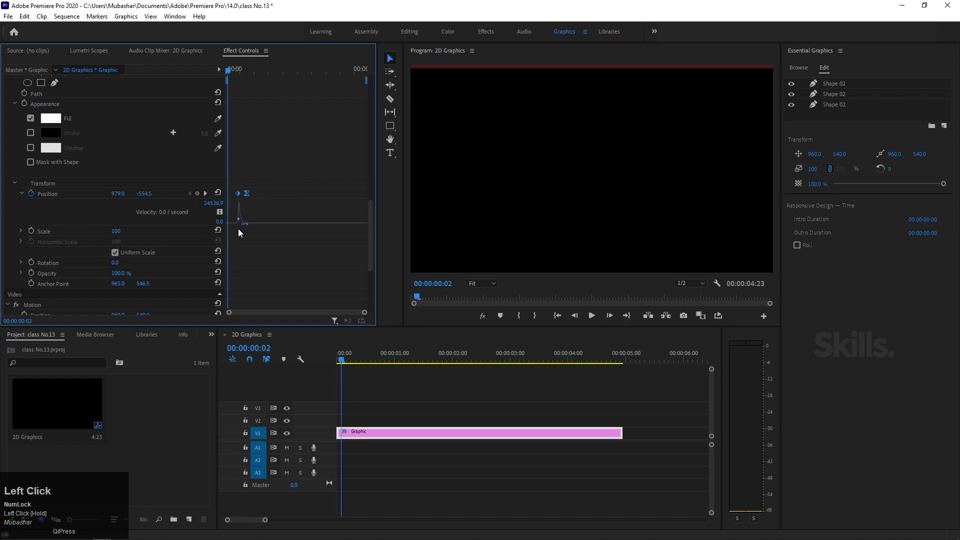
{"action": "left_click", "coordinate": [247, 74]}
{"action": "key", "text": "space"}
{"action": "left_click", "coordinate": [249, 75]}
{"action": "key", "text": "space"}
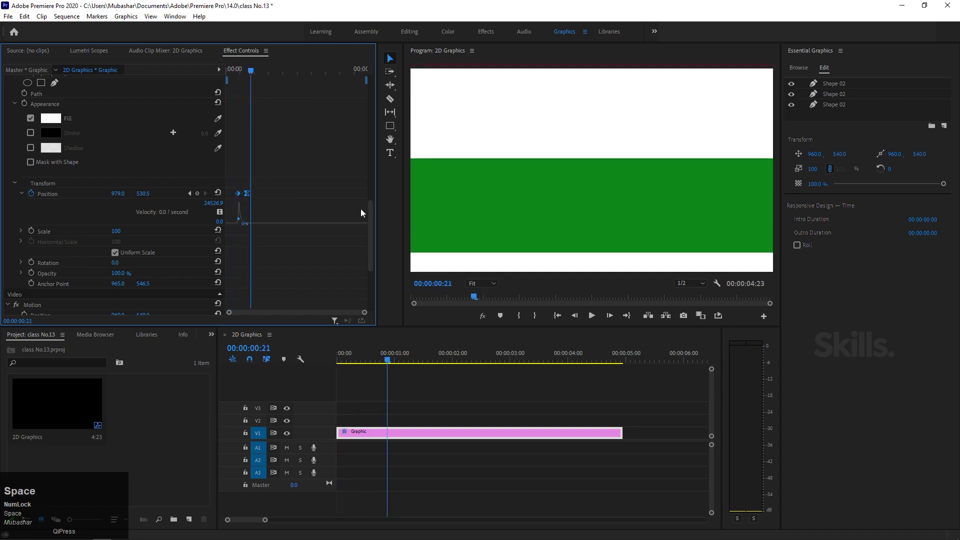
Apply Ease In to the green rectangle's selected Position keyframes and play back to check
{"action": "left_click_drag", "start_coordinate": [372, 216], "coordinate": [270, 225]}
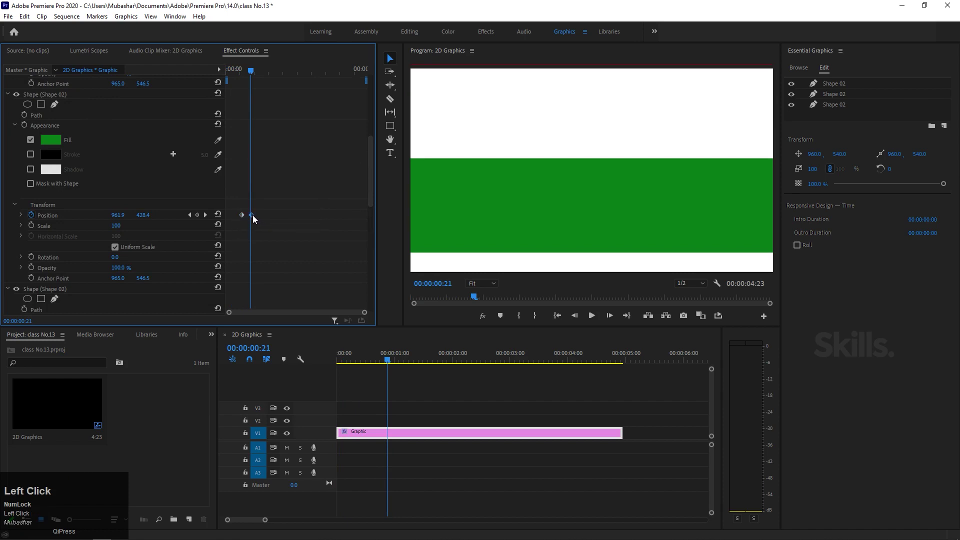
{"action": "right_click", "coordinate": [258, 218]}
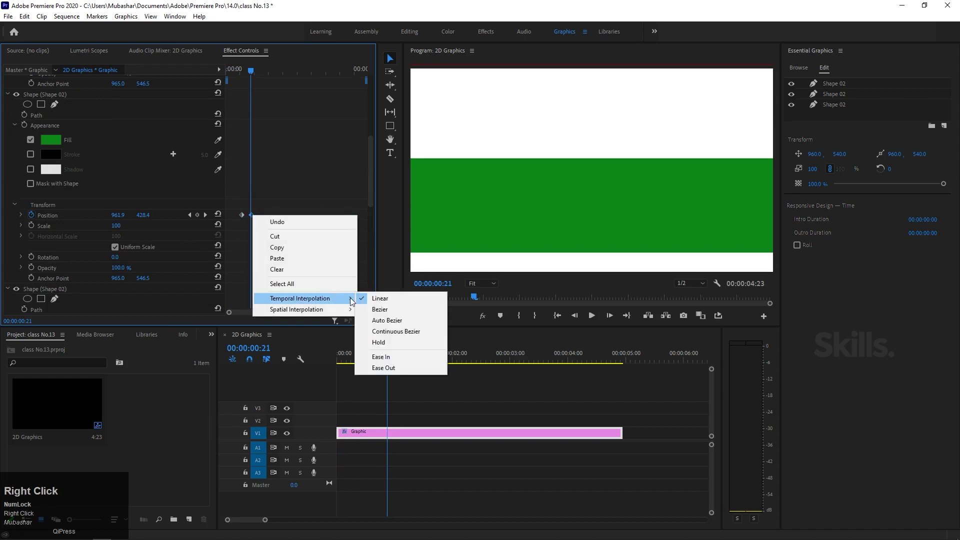
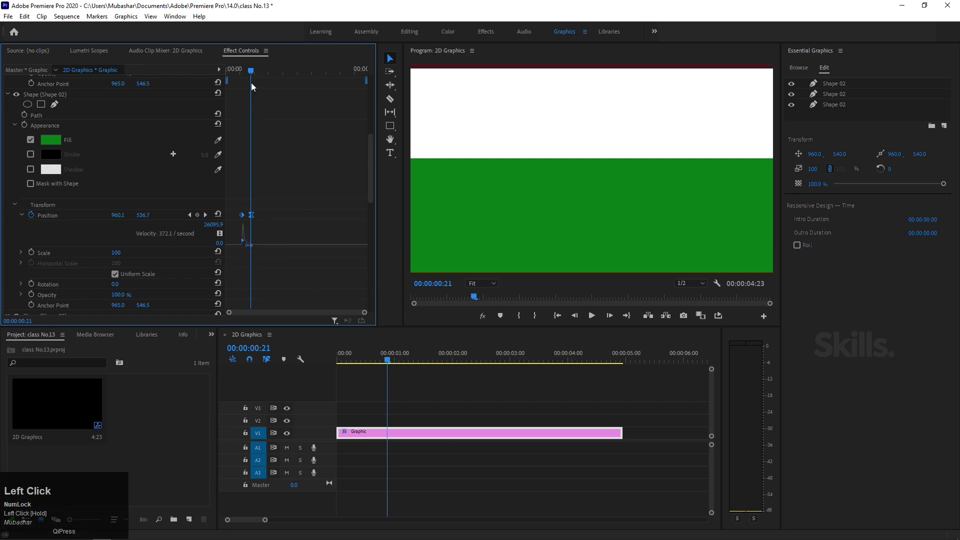
{"action": "key", "text": "space"}
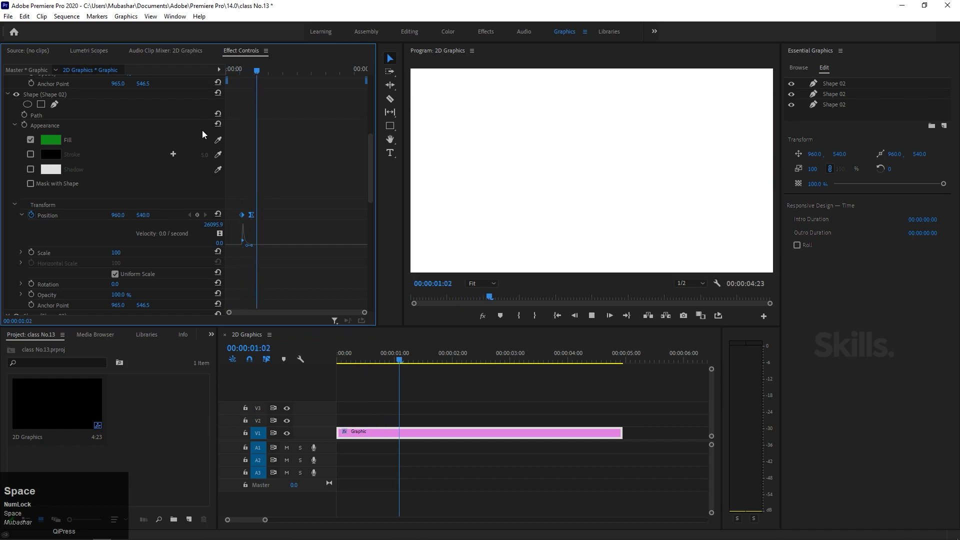
Apply Ease In temporal interpolation to the white rectangle's selected Position keyframes
{"action": "left_click_drag", "start_coordinate": [373, 178], "coordinate": [275, 214]}
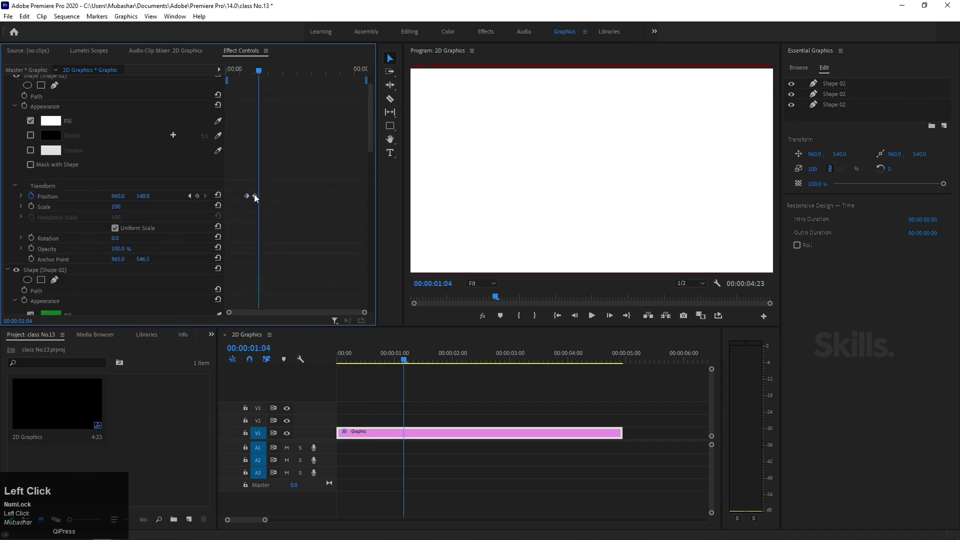
{"action": "right_click", "coordinate": [263, 195]}
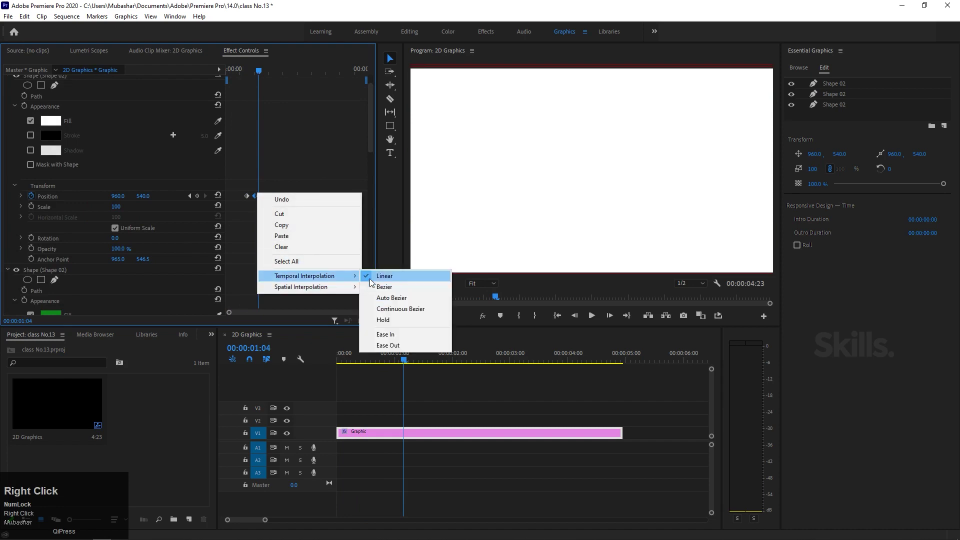
{"action": "left_click_drag", "start_coordinate": [401, 351], "coordinate": [200, 123]}
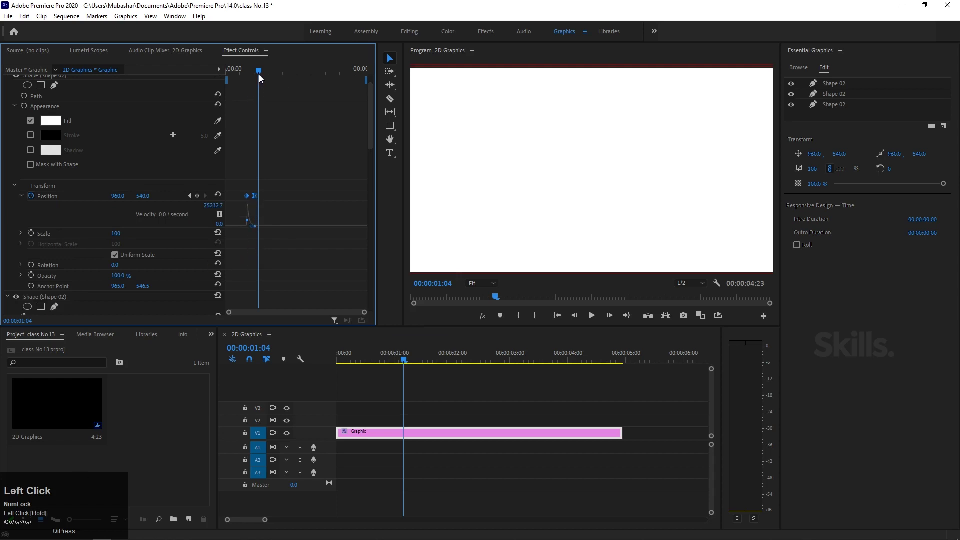
Preview the slide-in animation, stopping playback at 1:19 with the rectangle at 960, 540
{"action": "key", "text": "space"}
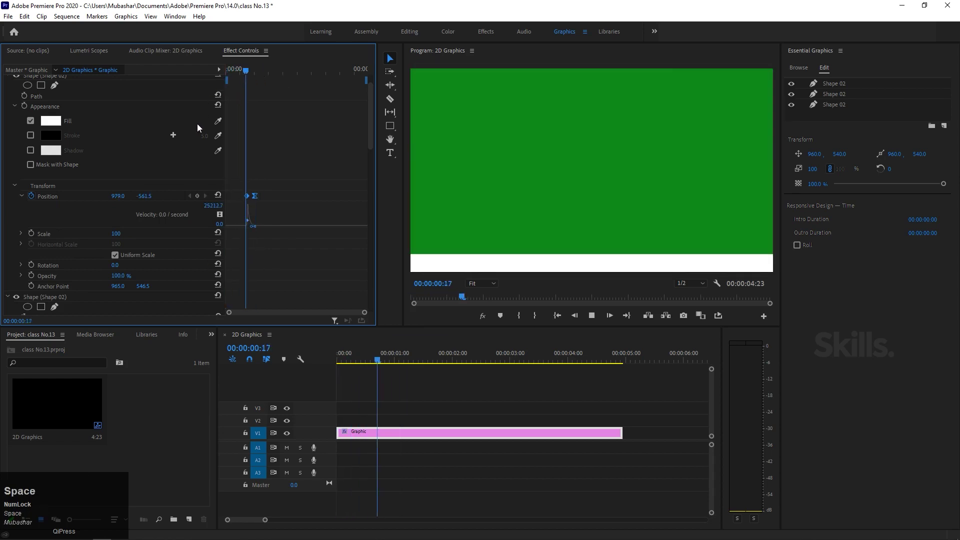
{"action": "left_click", "coordinate": [258, 74]}
{"action": "key", "text": "space"}
{"action": "left_click", "coordinate": [259, 74]}
{"action": "key", "text": "space"}
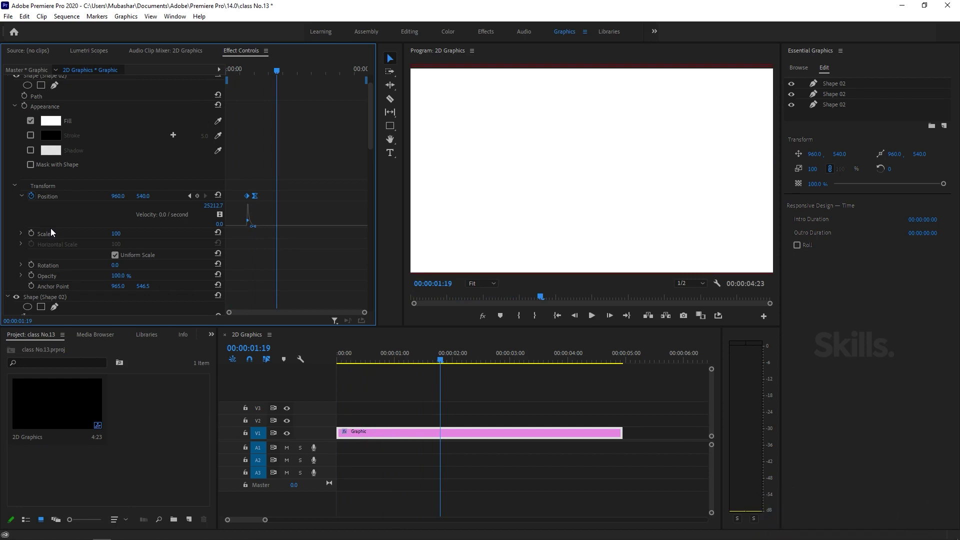
{"action": "scroll", "scroll_direction": "up", "scroll_amount": 3}
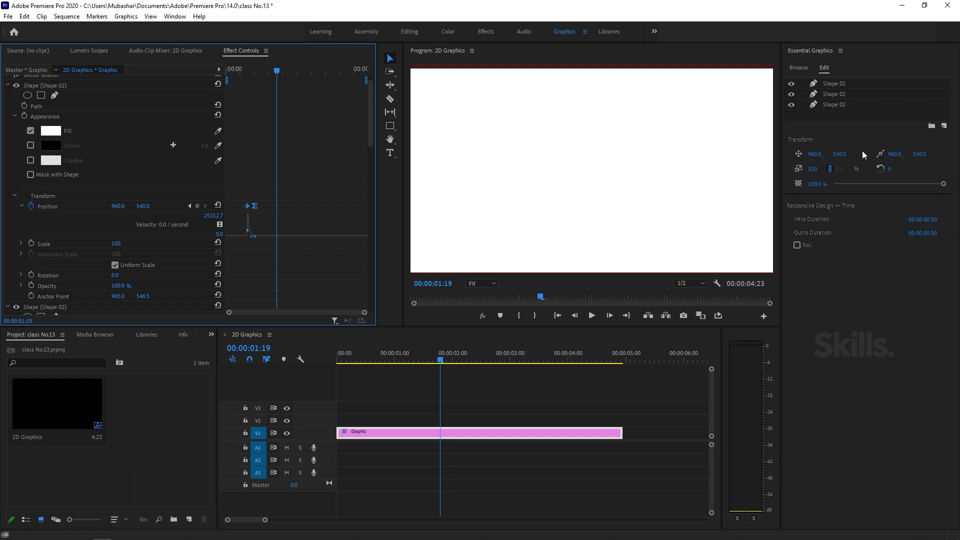